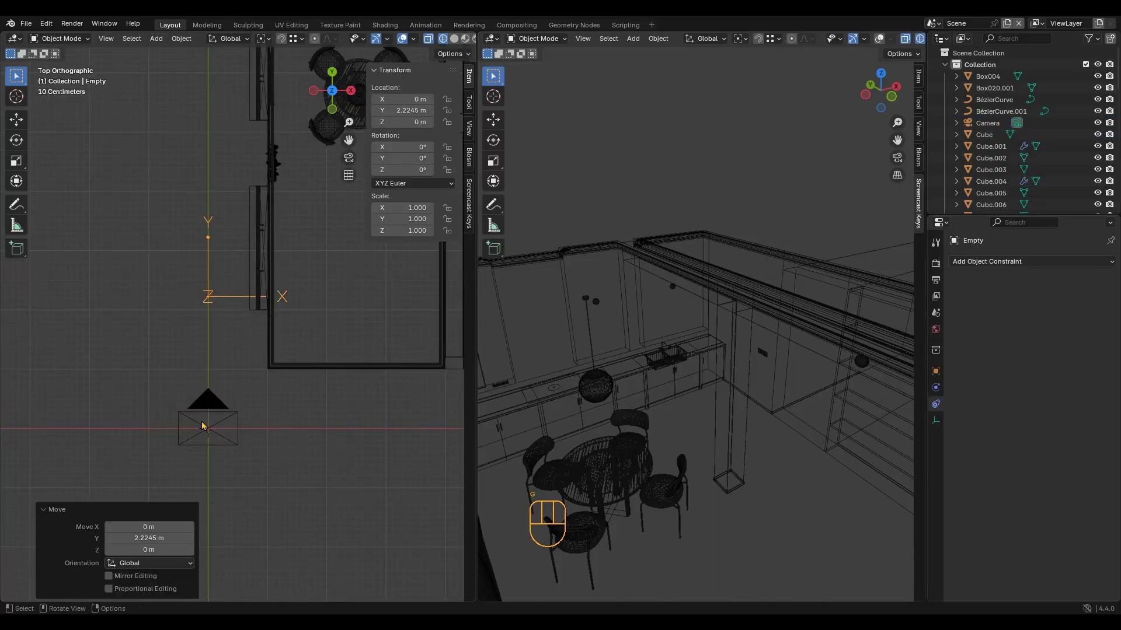
Give the camera a Track To constraint targeting the Empty.
drag(1005, 270, 1018, 263)
drag(988, 268, 1006, 357)
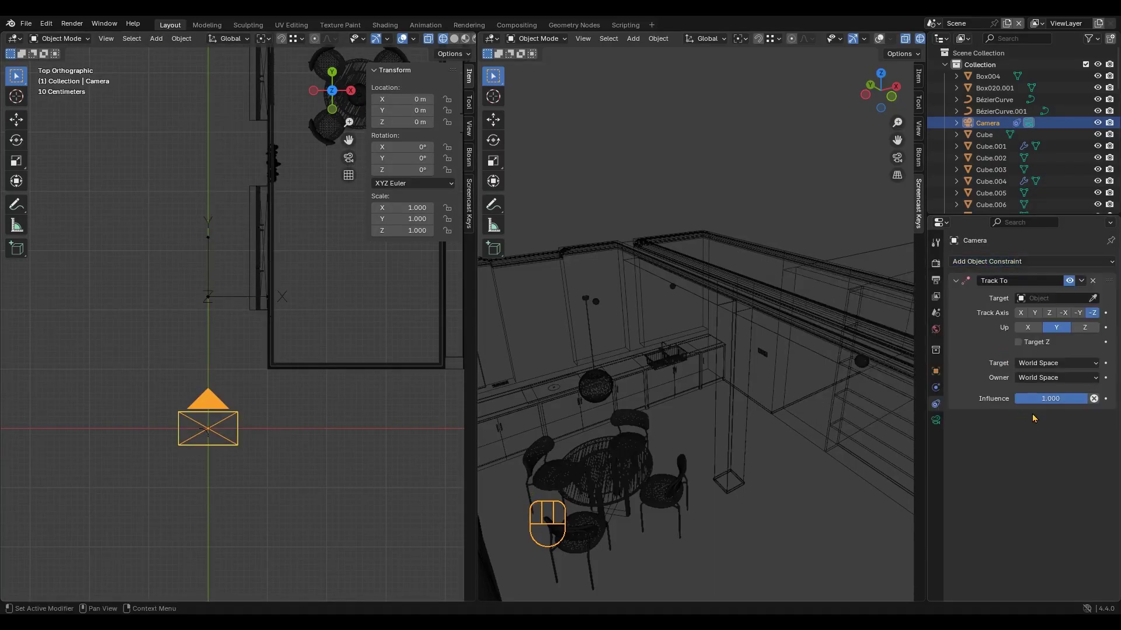
click(1100, 300)
Place the Empty over the dining area raised to about 1.4 m along Z, then view through the camera.
key(g)
key(ctrl+z)
drag(188, 366, 178, 389)
key(g)
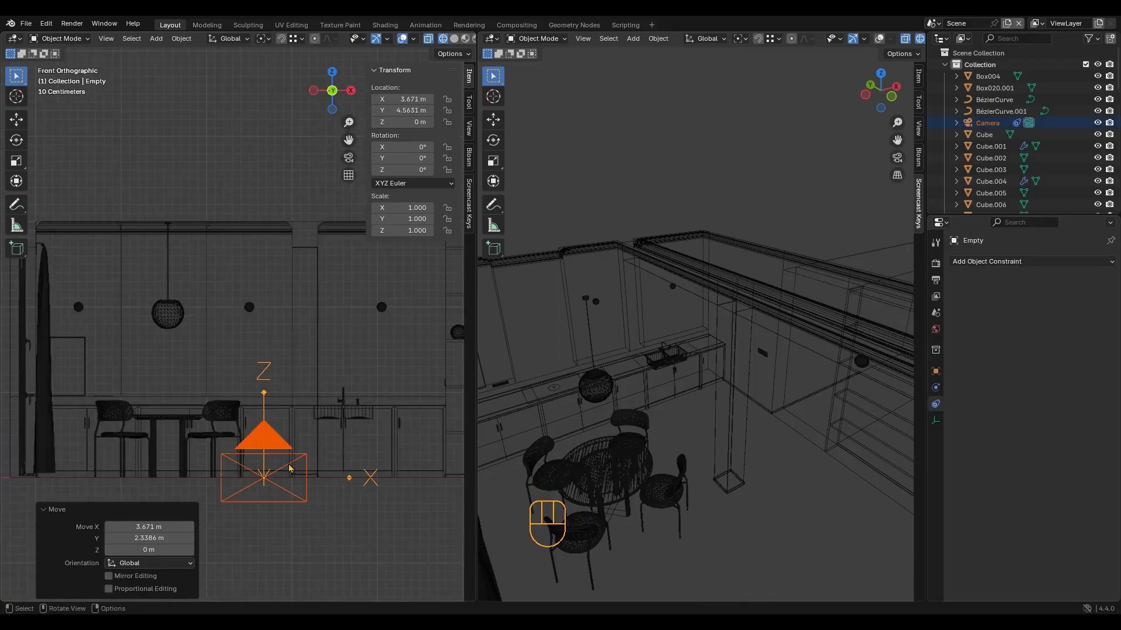
key(g)
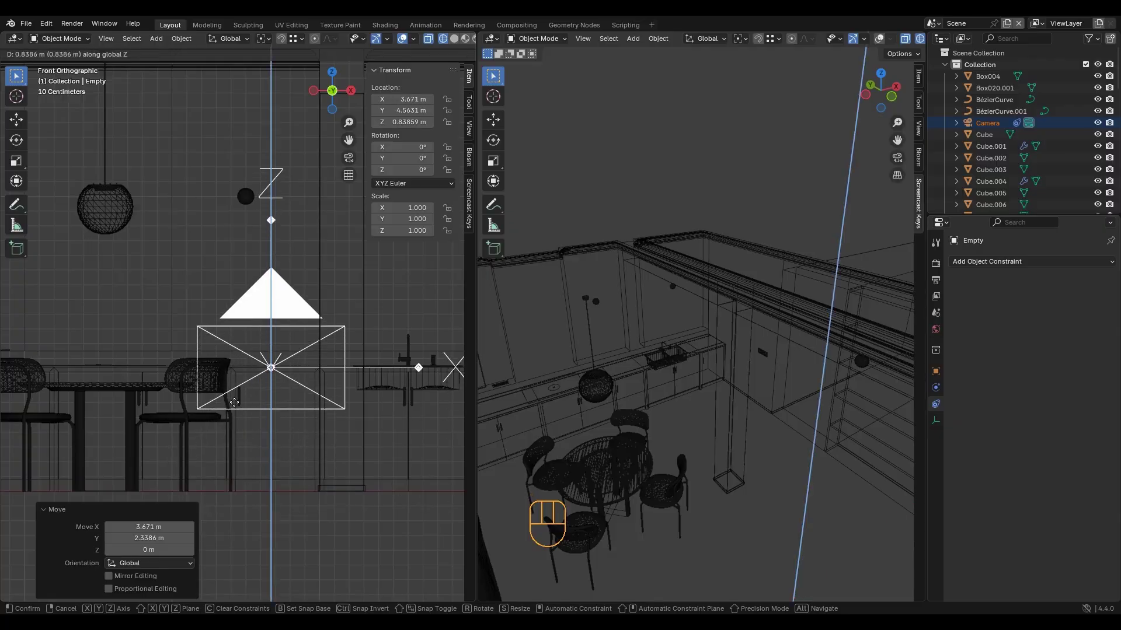
click(729, 192)
key(KP_0)
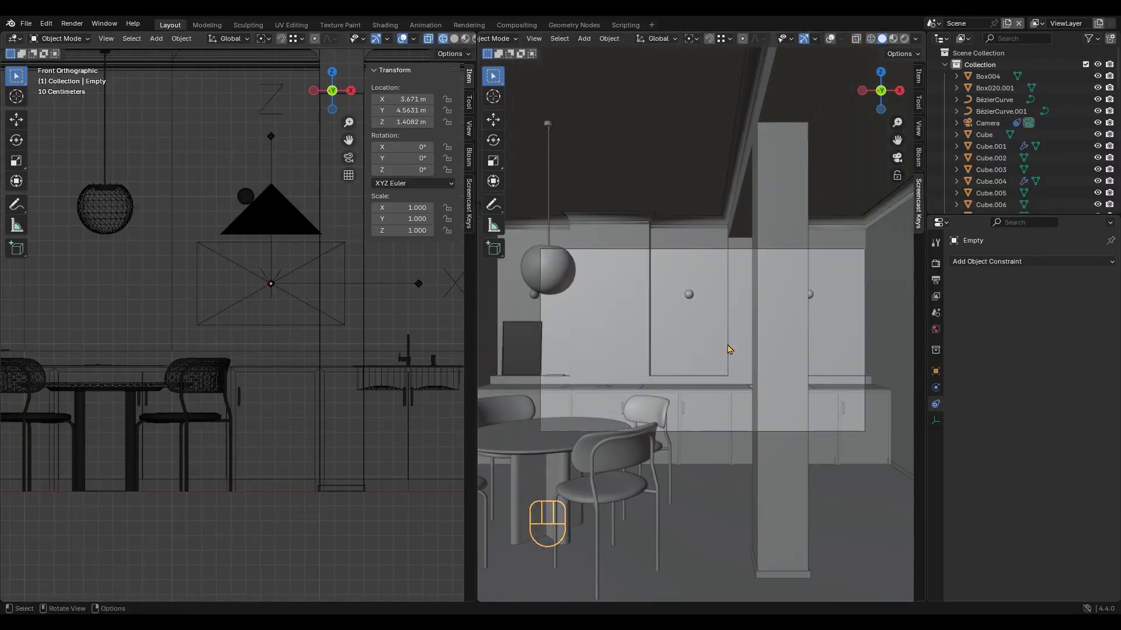
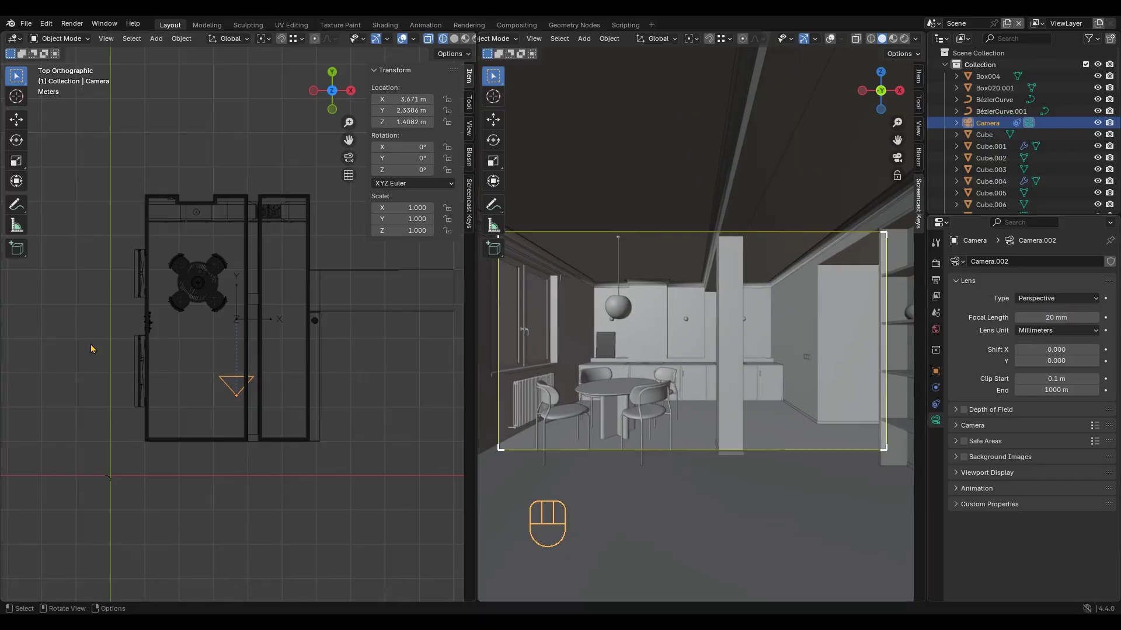
In top view move the camera back along the room and bring up the Render Properties.
drag(256, 328, 269, 343)
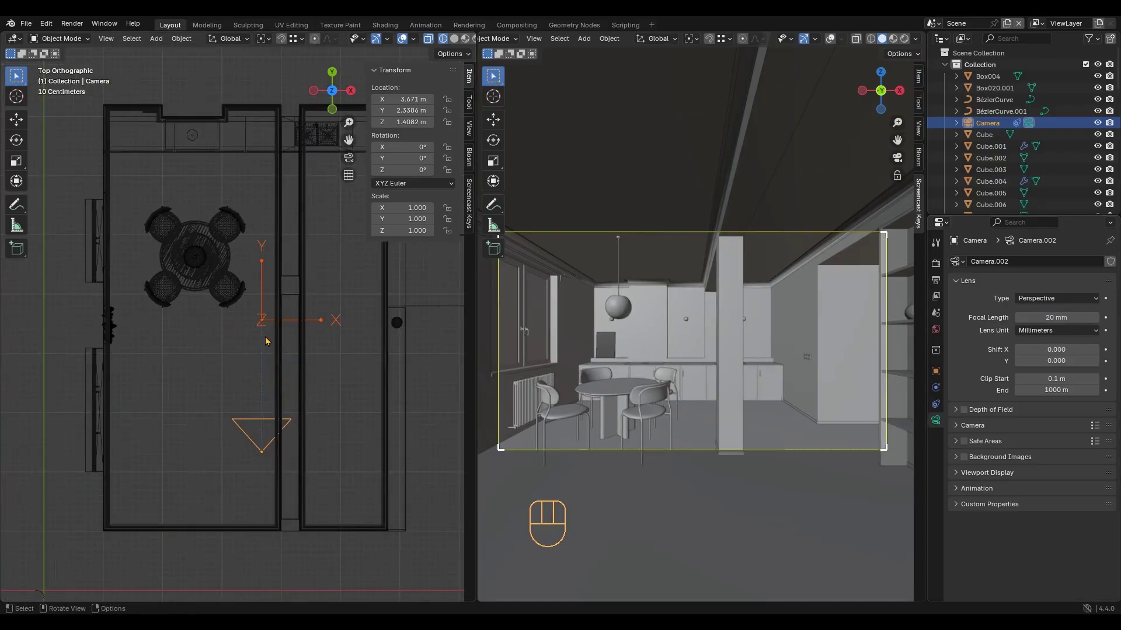
key(g)
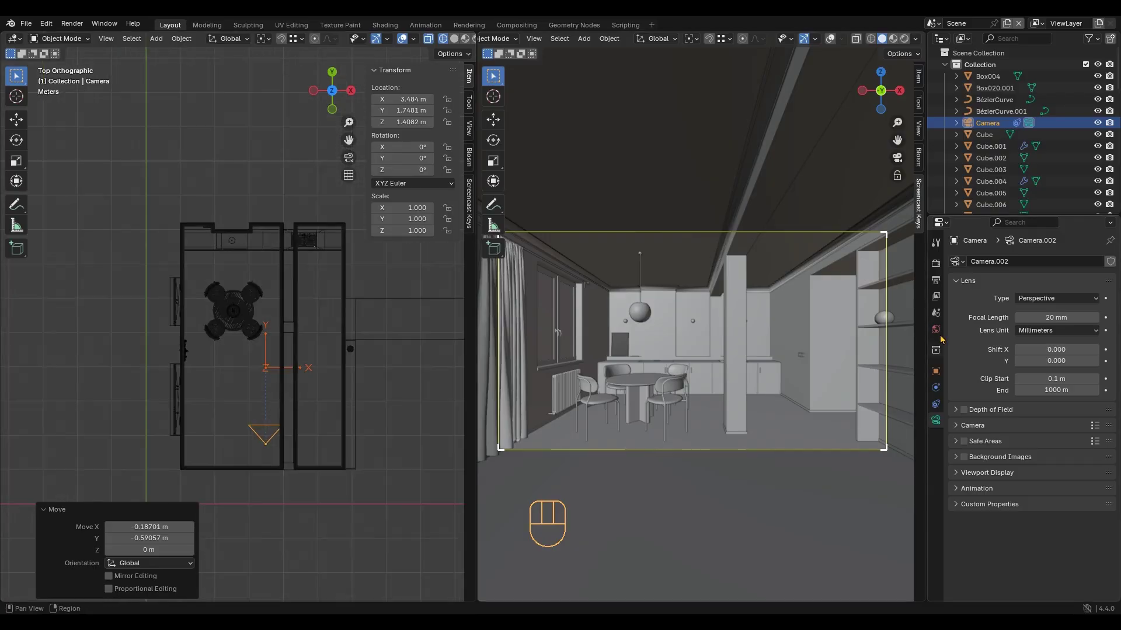
drag(1078, 264, 1051, 306)
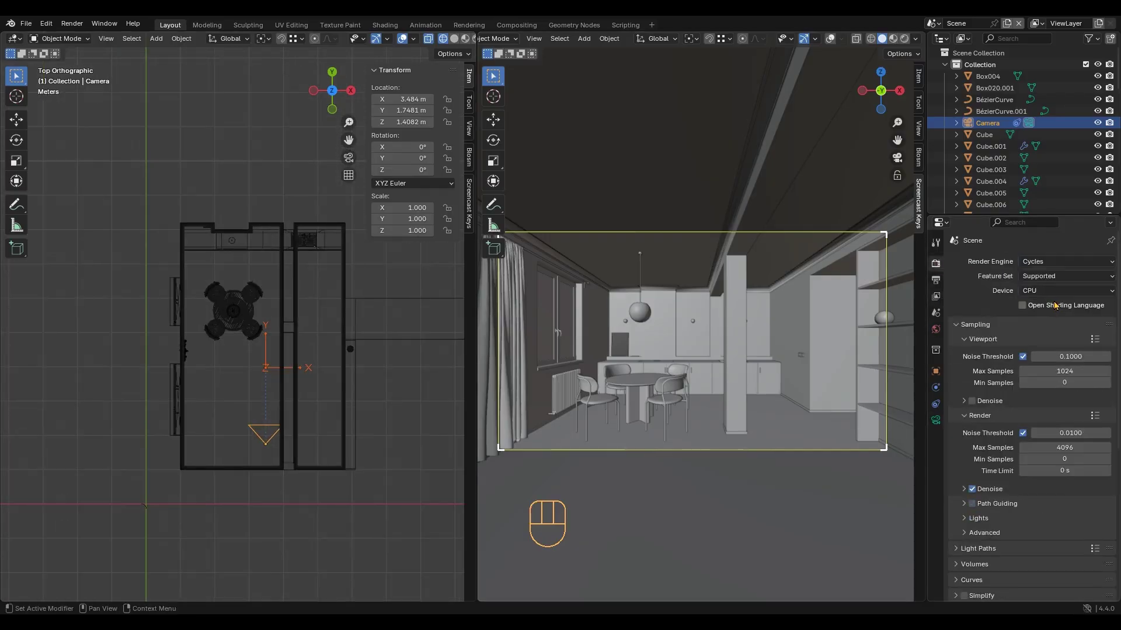
Show the world's shading nodes with a rendered viewport preview.
click(57, 47)
click(18, 43)
click(50, 44)
click(160, 322)
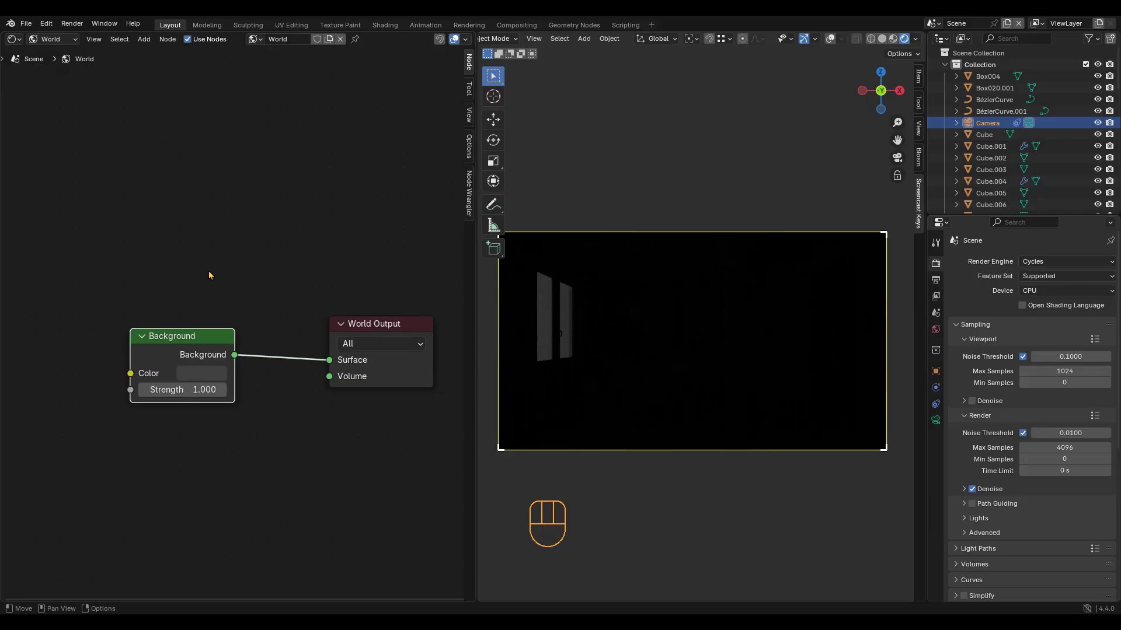
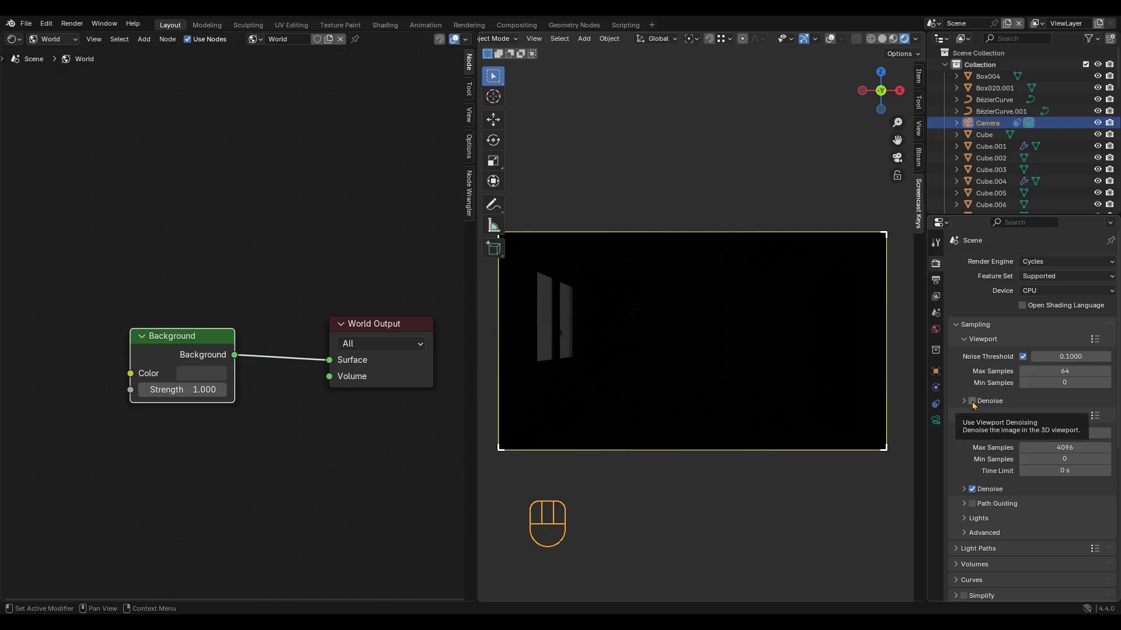
Render on GPU Compute with viewport denoising, 256 samples and a 0.005 noise threshold.
click(977, 406)
drag(1064, 297, 1067, 327)
click(969, 408)
drag(1065, 425, 1061, 447)
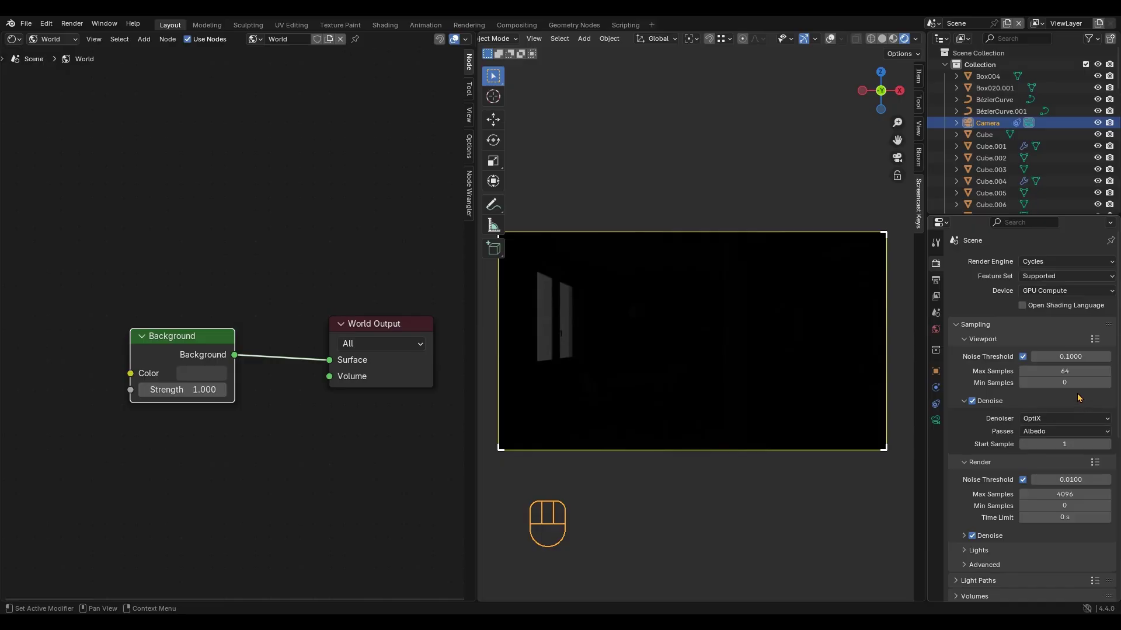
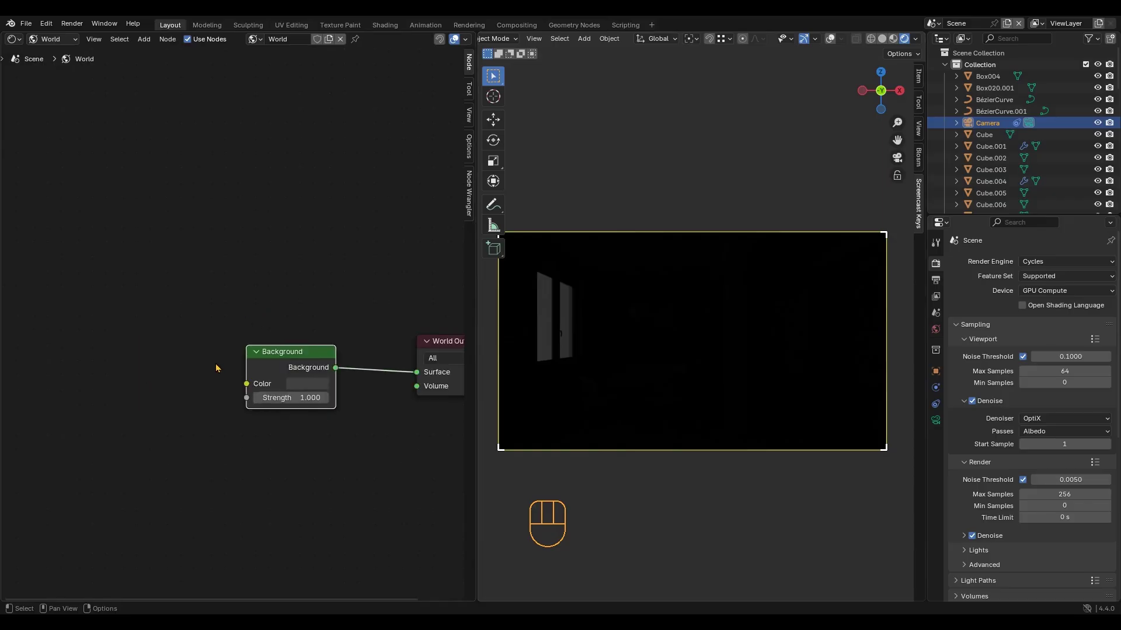
Add an Environment Texture node to the world for the soccer-field HDRI.
click(178, 348)
key(shift+a)
drag(260, 327, 319, 336)
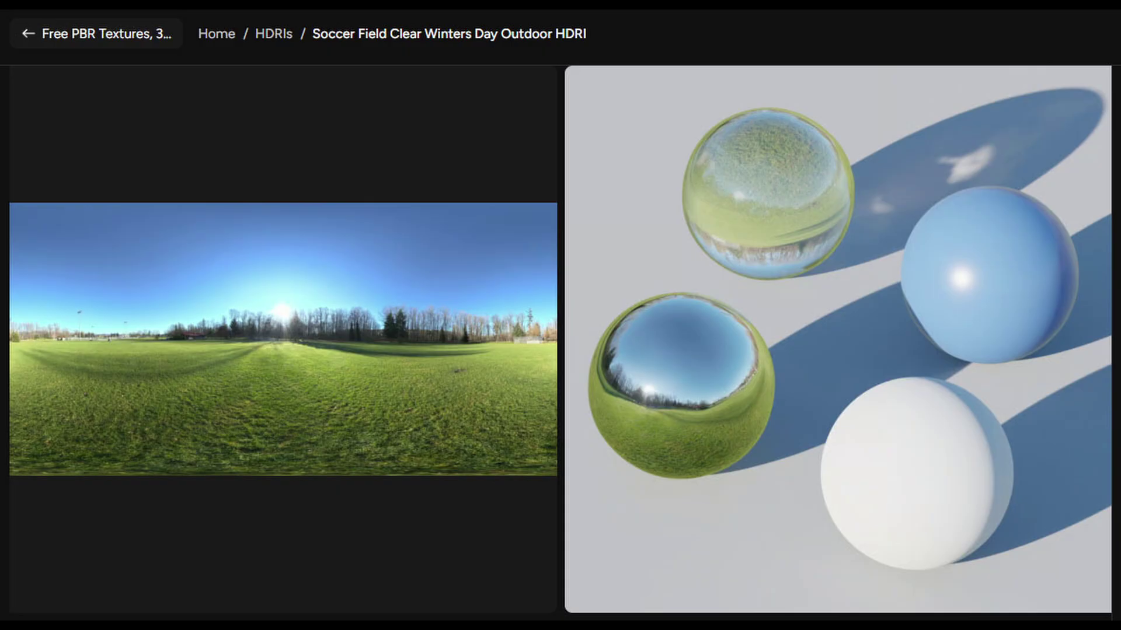
Enable the Node Wrangler add-on in Preferences.
click(43, 29)
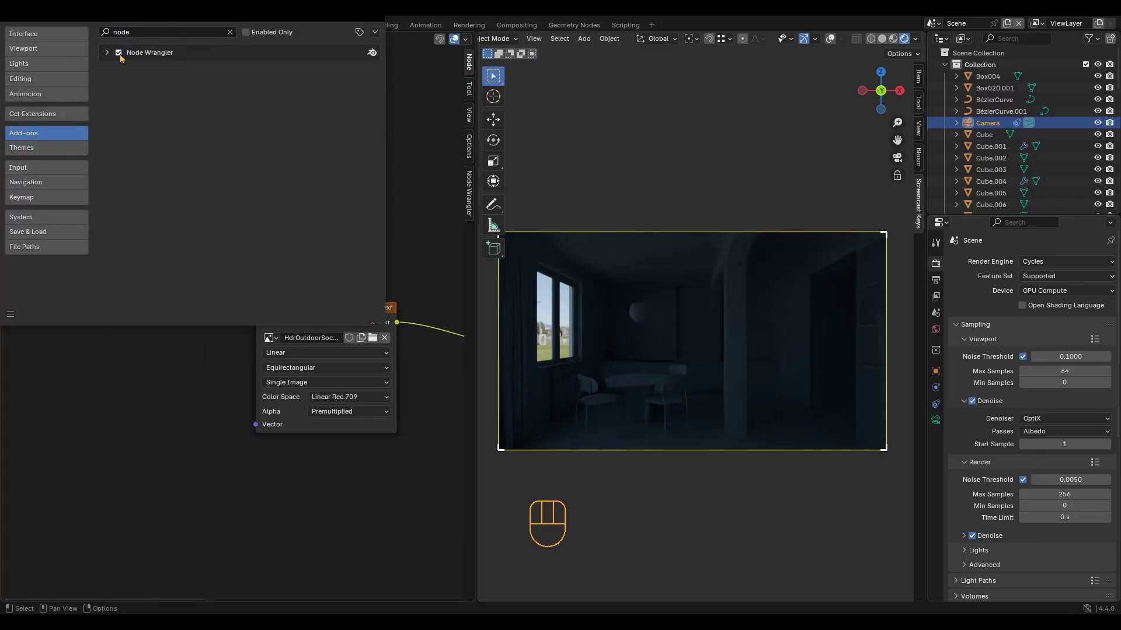
click(327, 315)
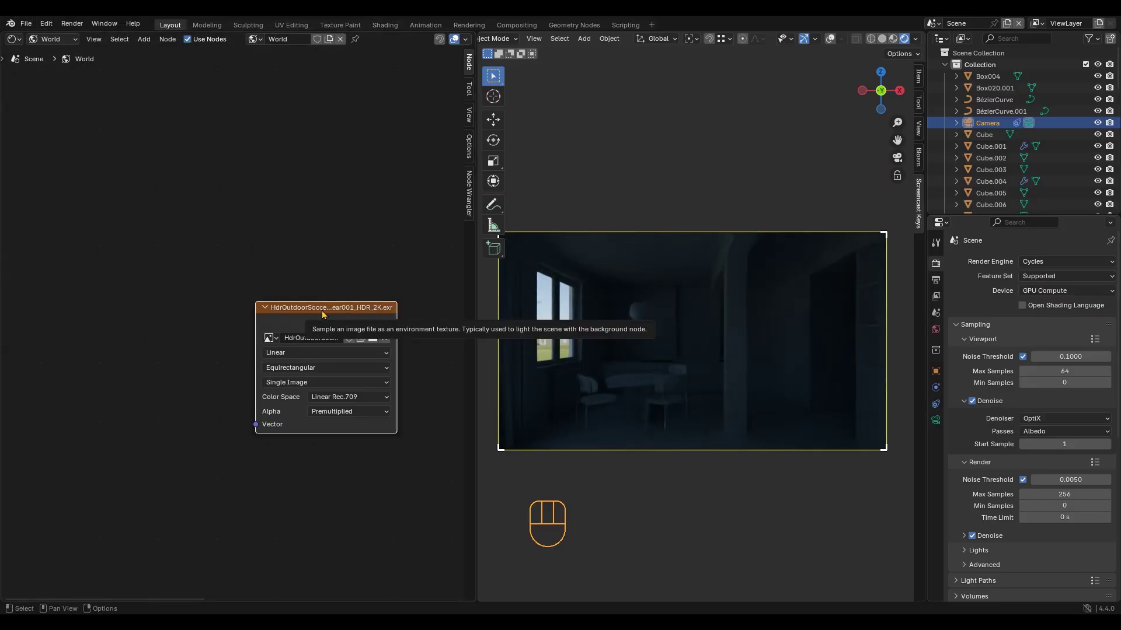
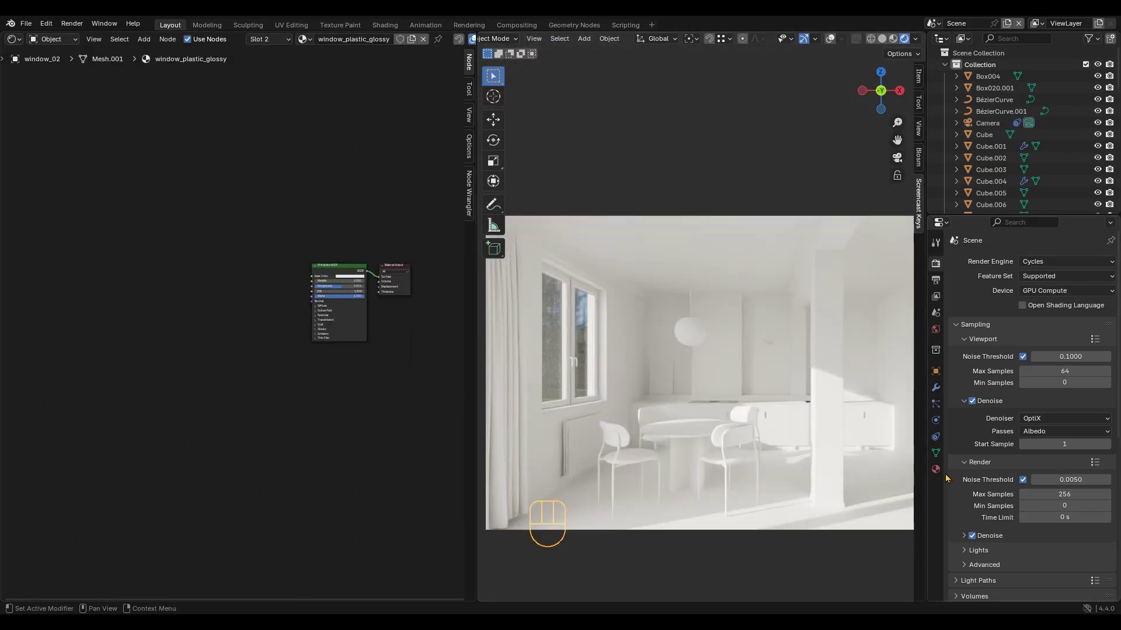
Clear the window_glass node tree to a Glass BSDF on the output and drop a Mix Shader onto the link.
click(258, 323)
key(Delete)
key(Delete)
drag(213, 340, 376, 341)
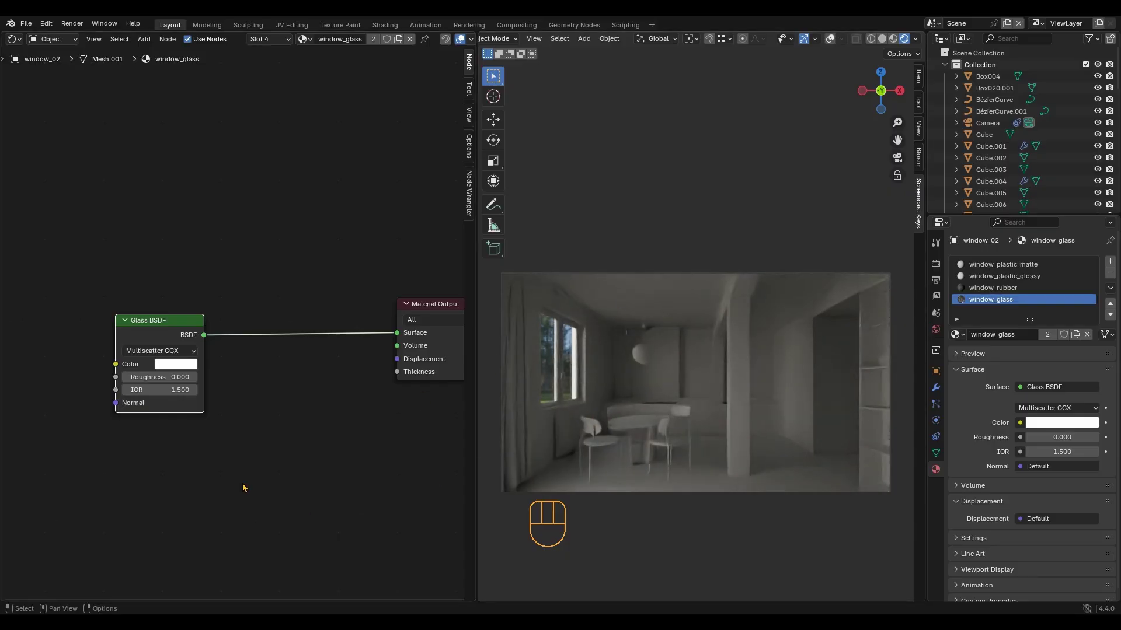
key(shift+a)
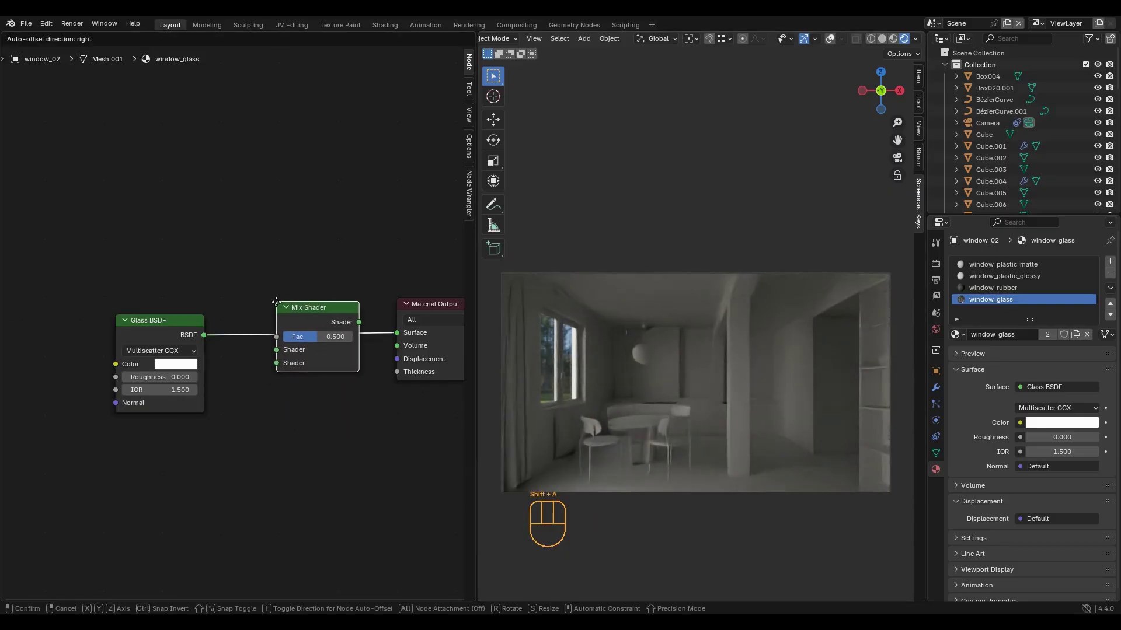
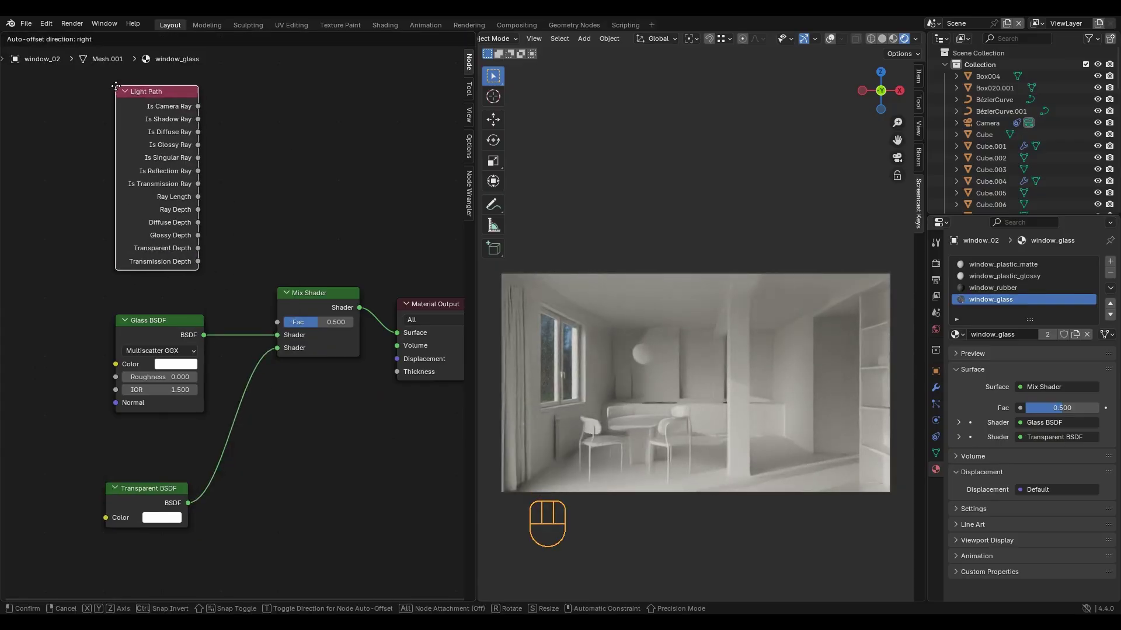
Set the floor Base Color to #E77026 and make a single-user beige copy of the 36-user white material.
drag(198, 125, 276, 323)
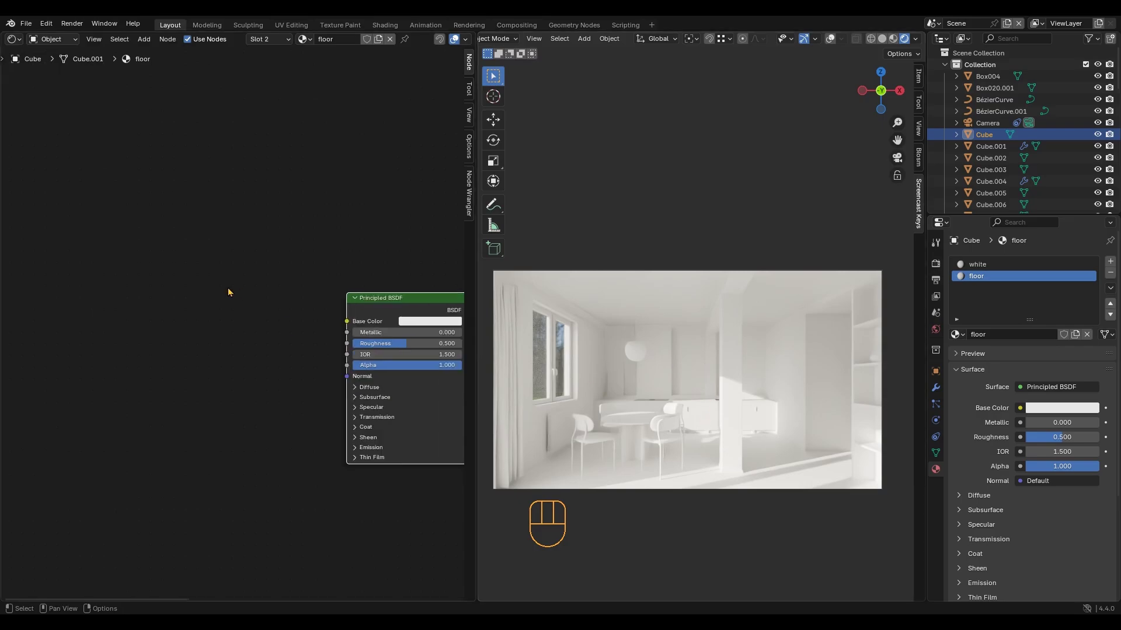
click(386, 322)
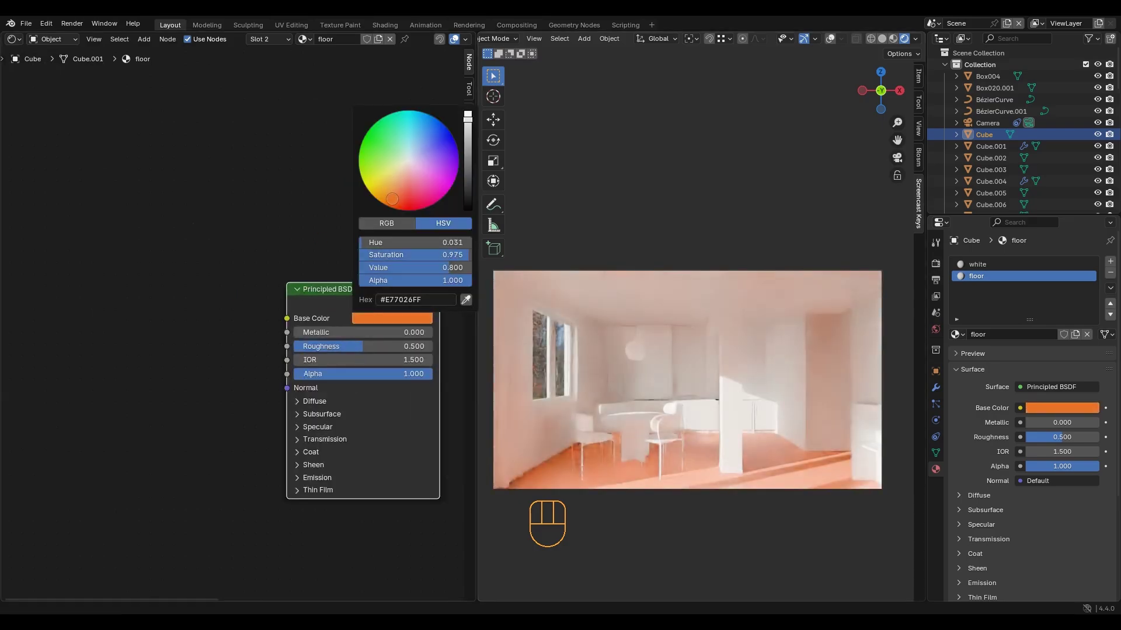
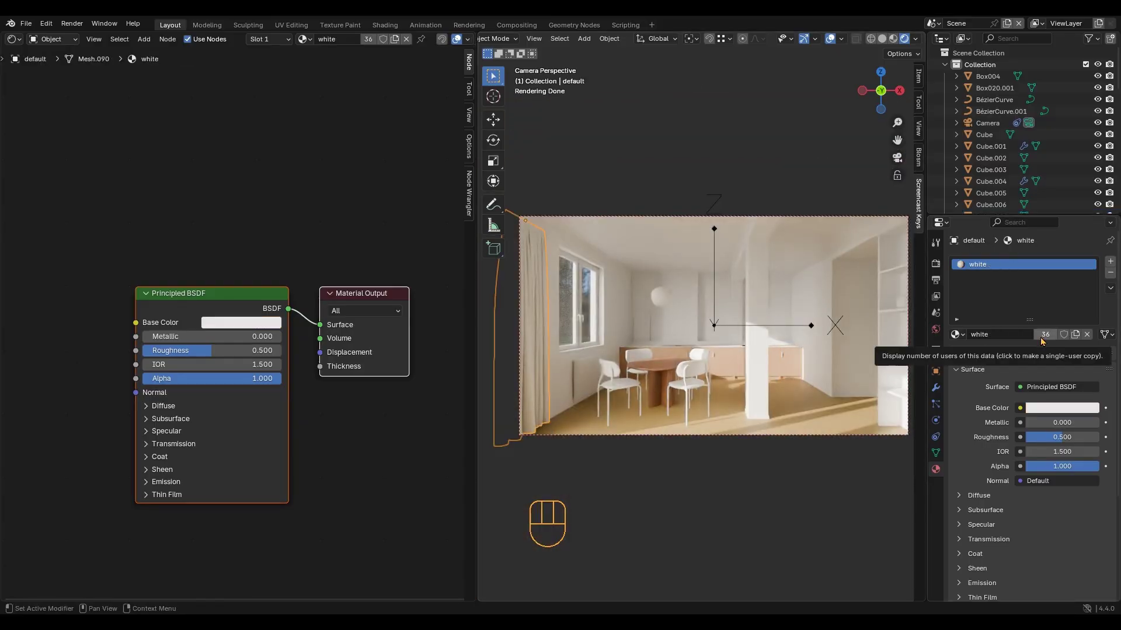
click(995, 339)
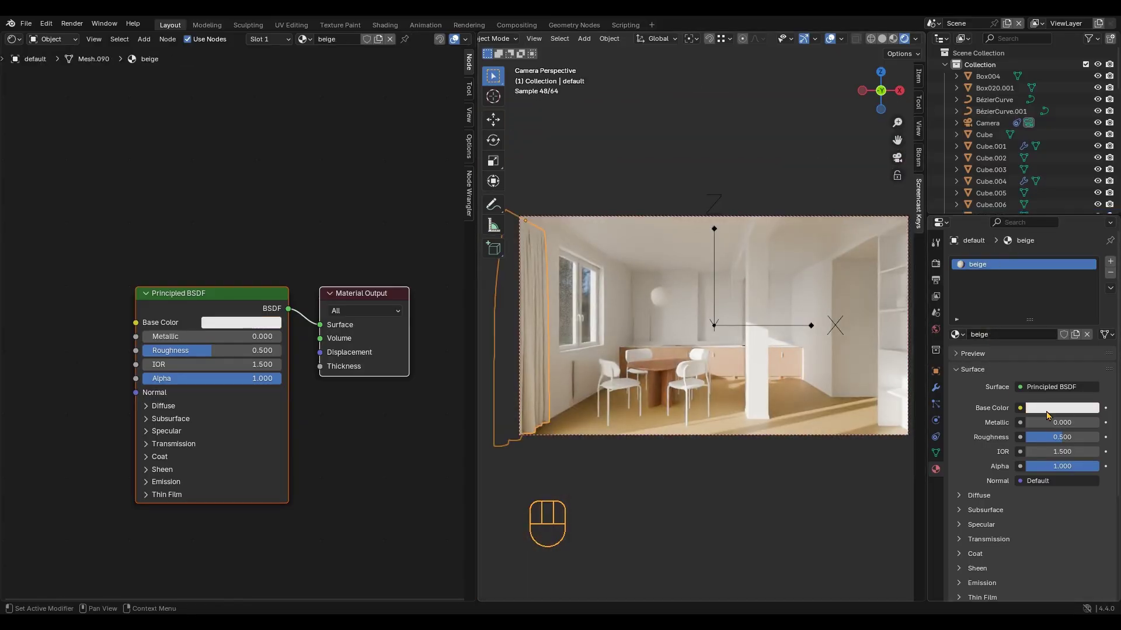
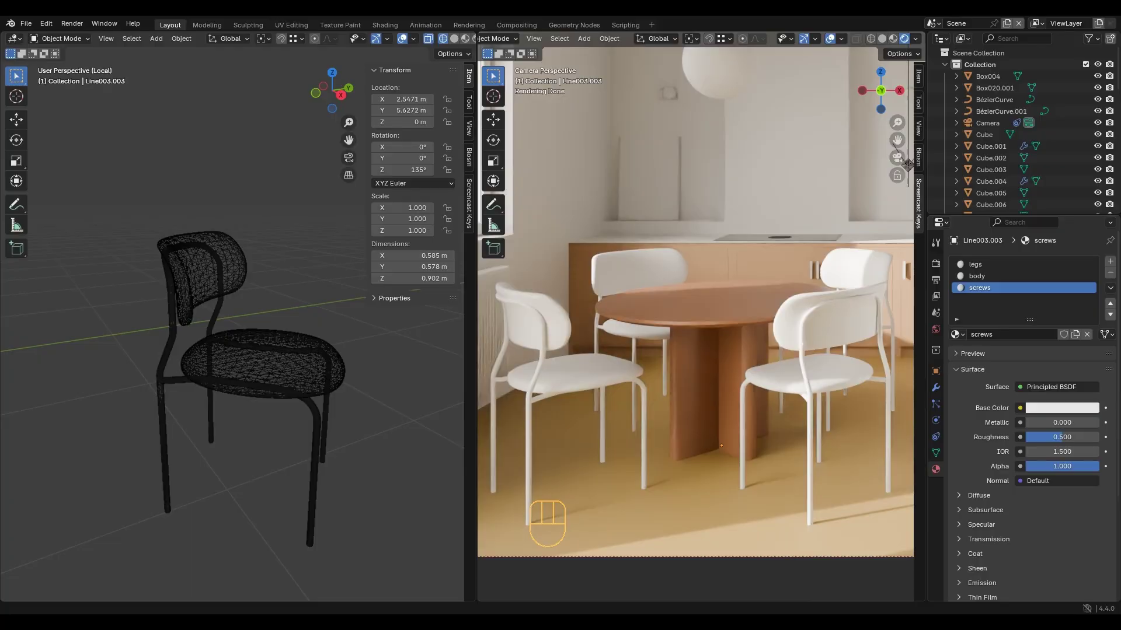
Colour the chair legs #E7AE6A, link the chair's materials to the other chairs, and set lamp_glass Roughness to 0.
click(1054, 417)
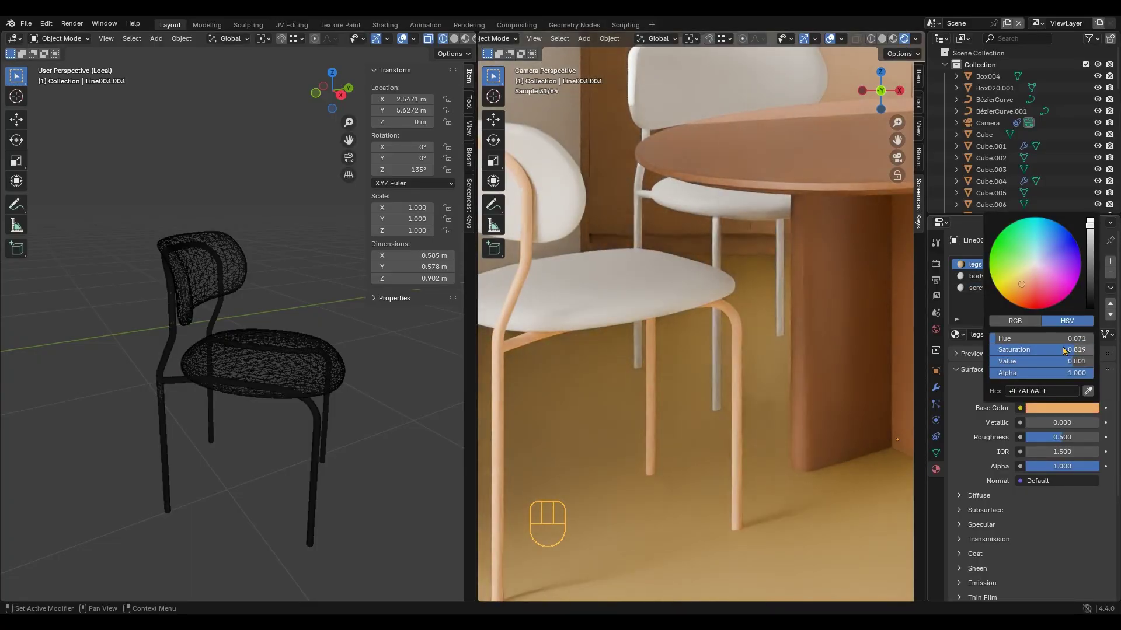
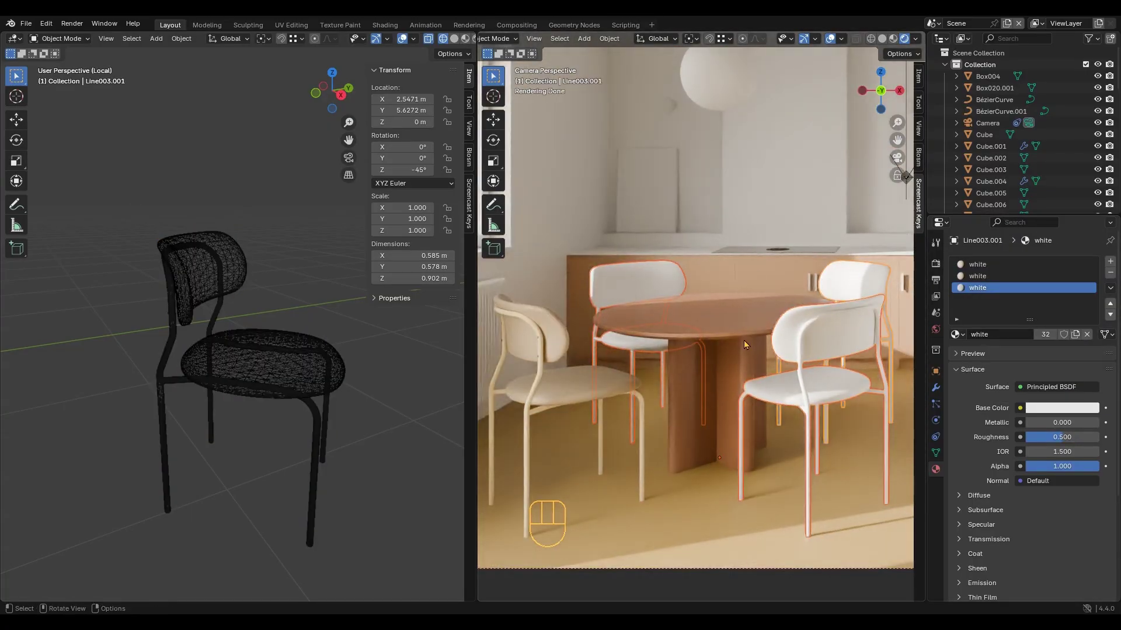
click(581, 391)
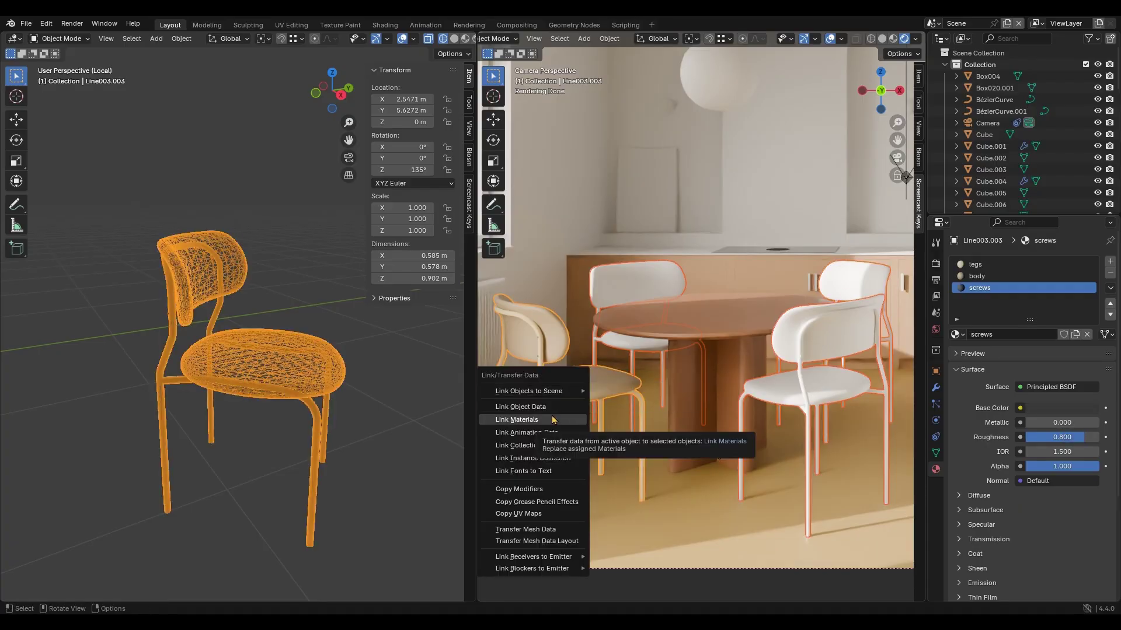
click(750, 368)
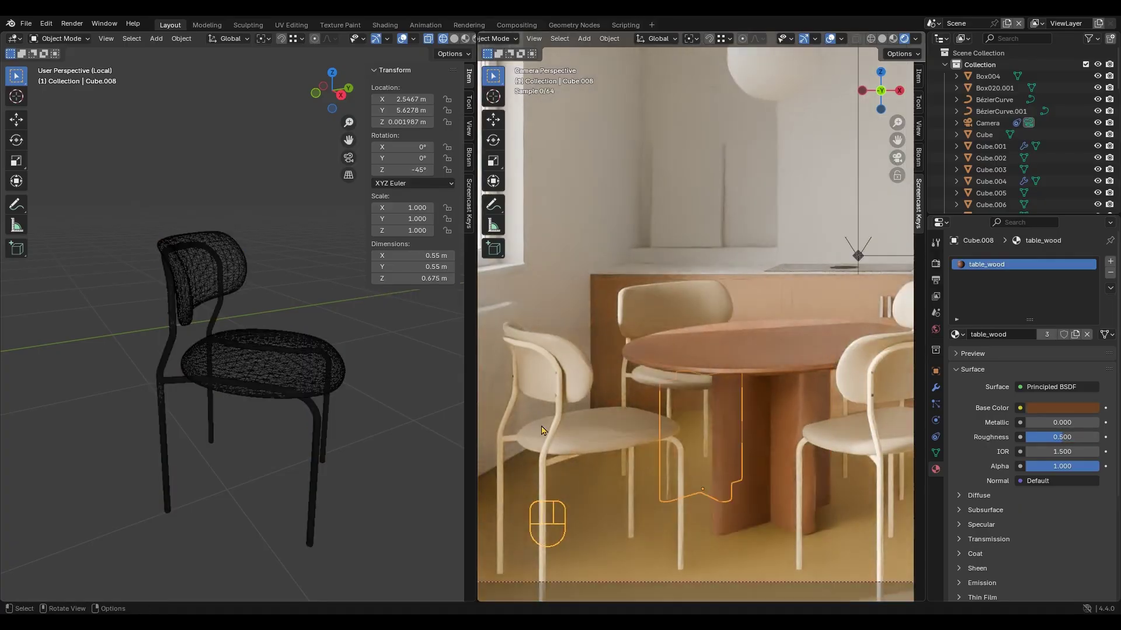
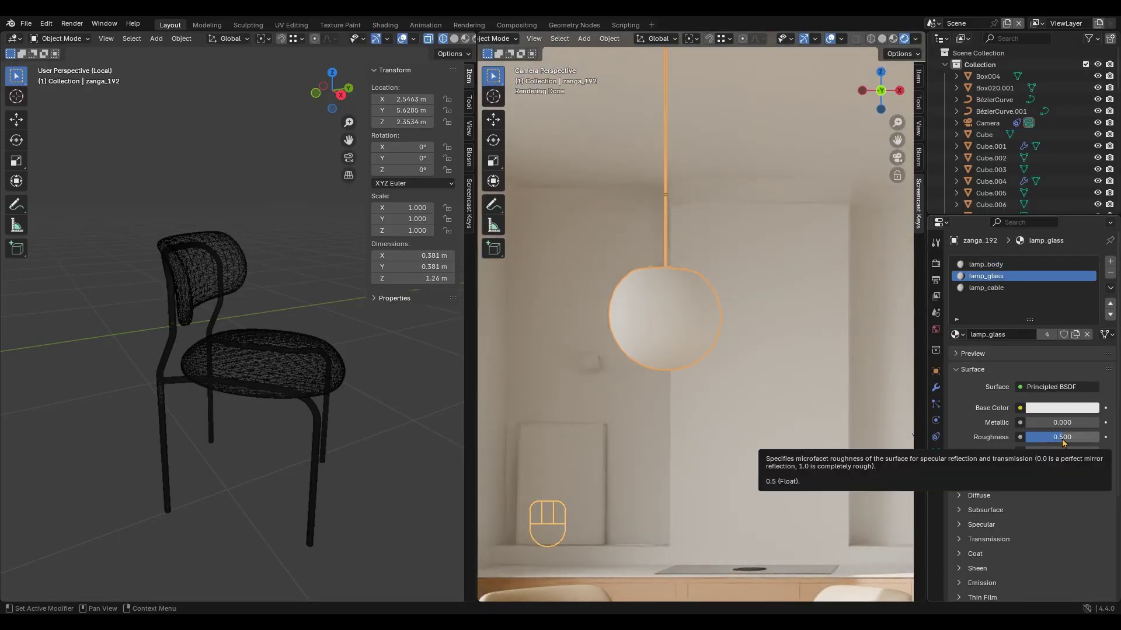
click(1052, 442)
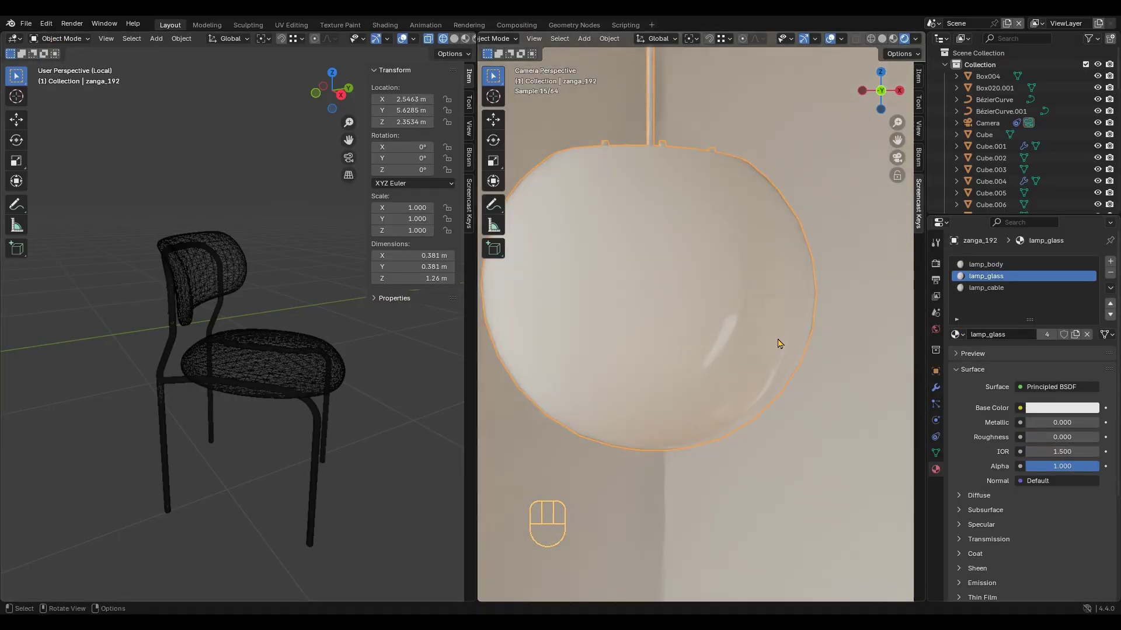
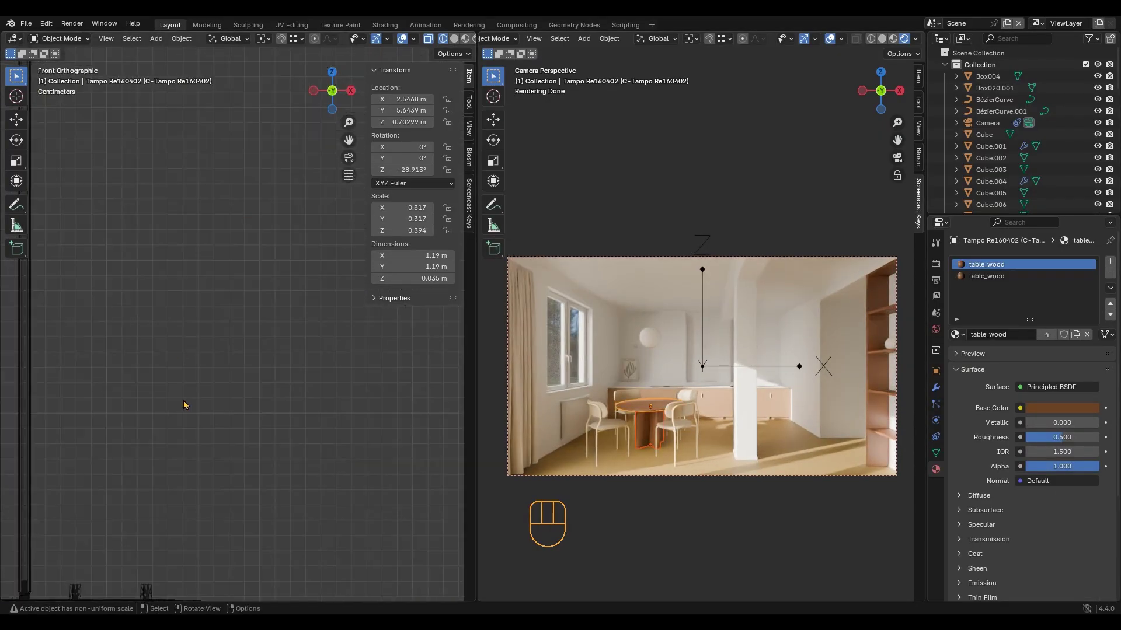
Scale the round tabletop to 1.24 m across and move it down onto the base.
key(s)
key(g)
key(g)
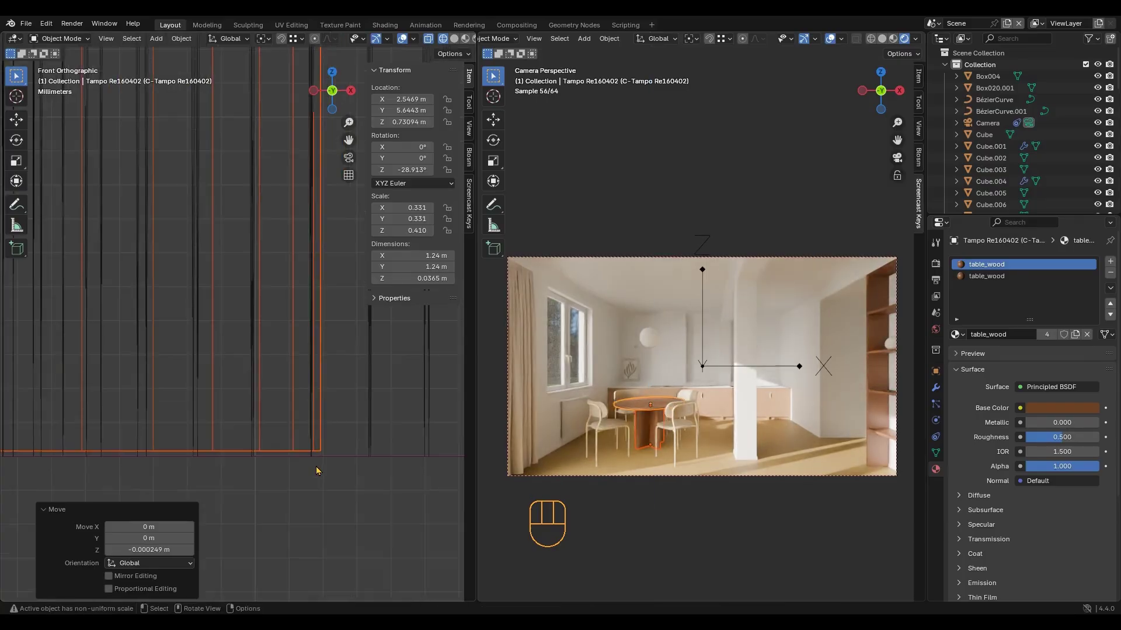
Select the four chairs and scale them by 0.899.
click(166, 408)
click(326, 383)
key(s)
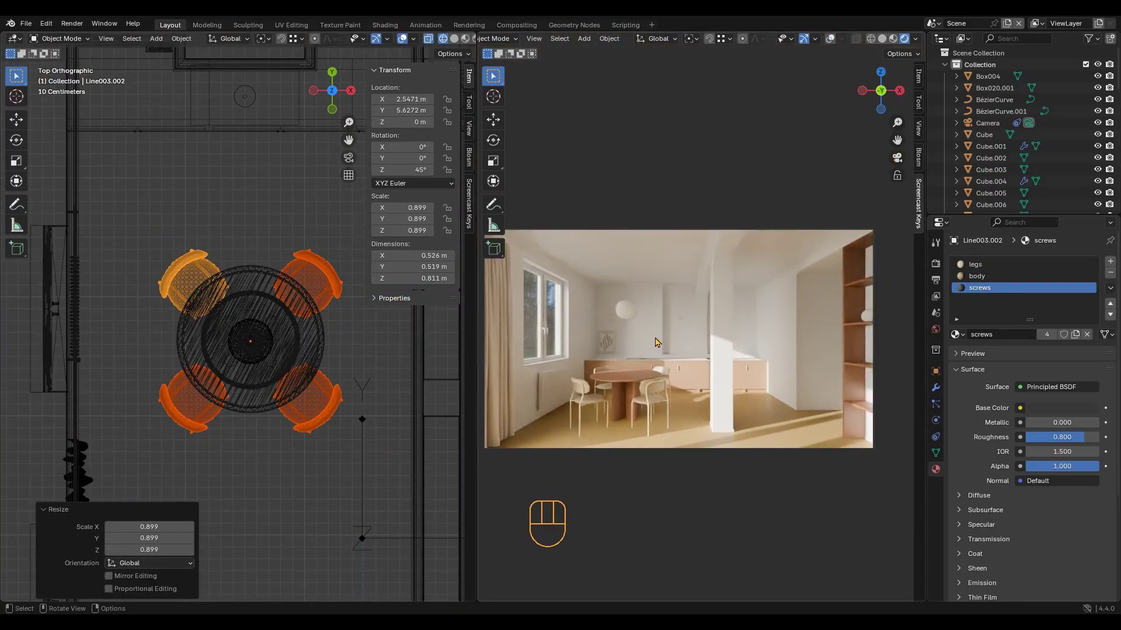
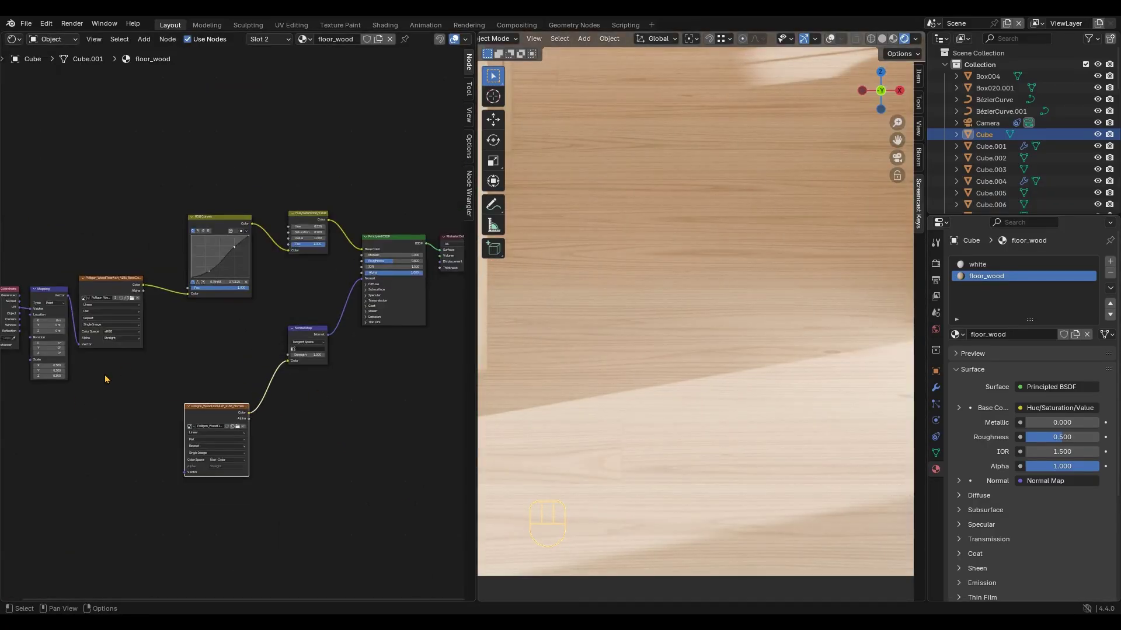
Load the floor's roughness image through an RGB Curves node into the Principled BSDF Roughness.
click(163, 247)
click(115, 270)
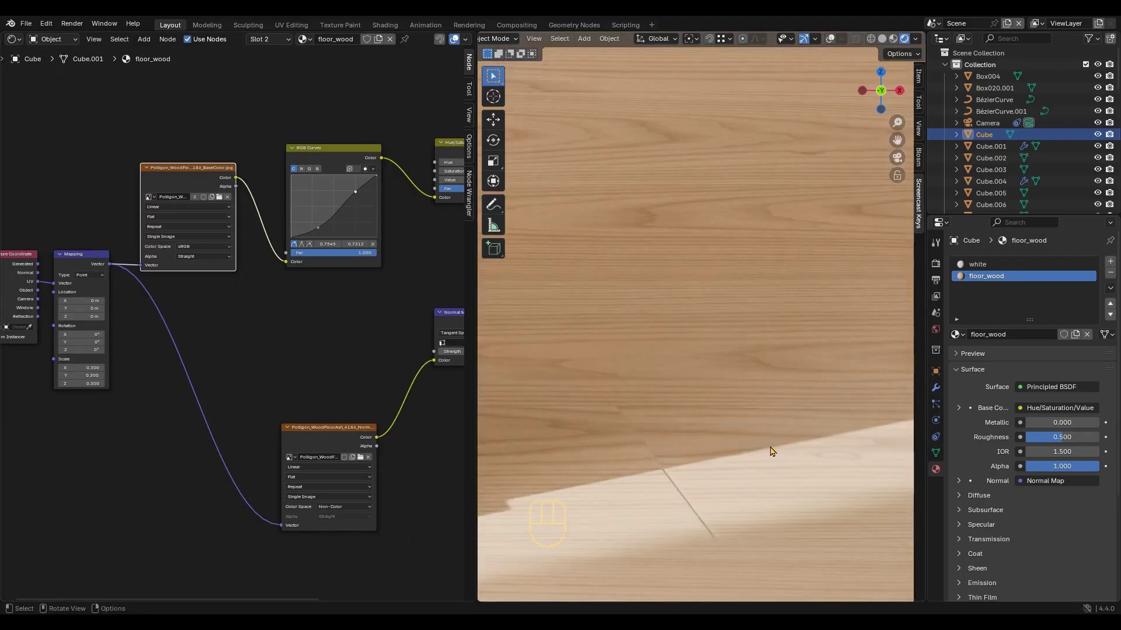
double_click(275, 406)
click(264, 406)
click(224, 492)
click(299, 486)
click(171, 454)
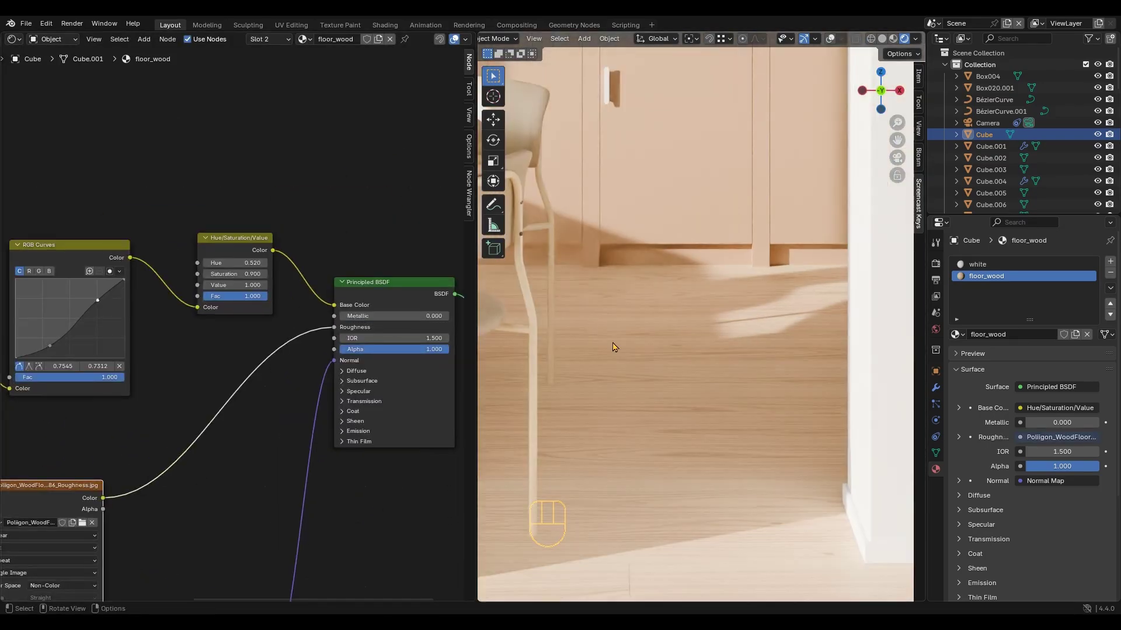
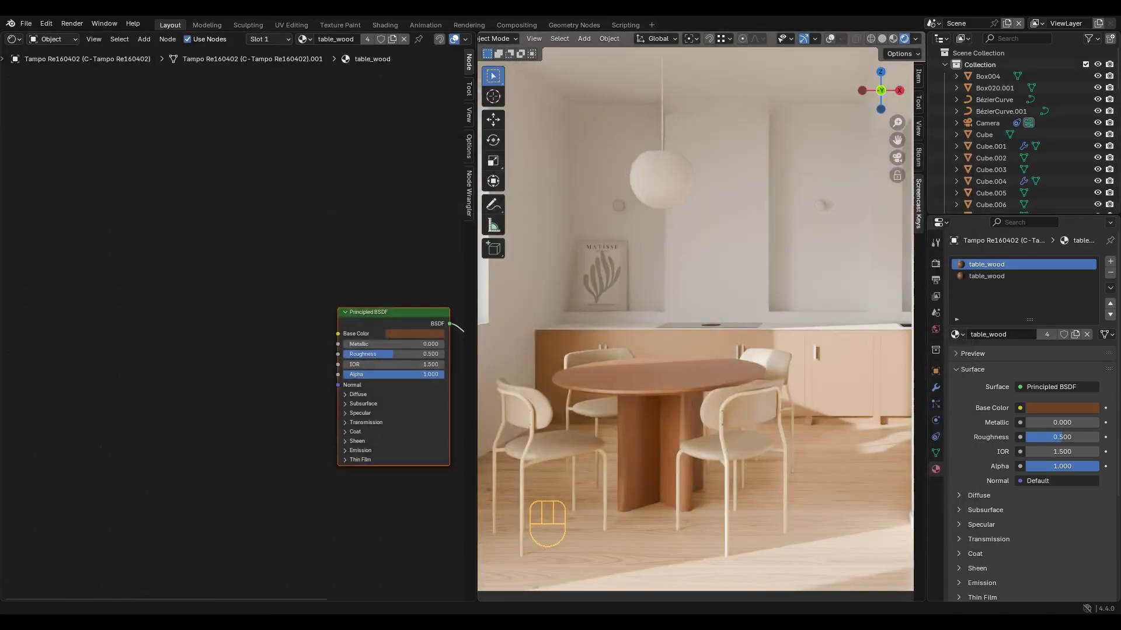
Add the WoodVeneerOak BaseColor image to the table_wood node tree.
double_click(330, 348)
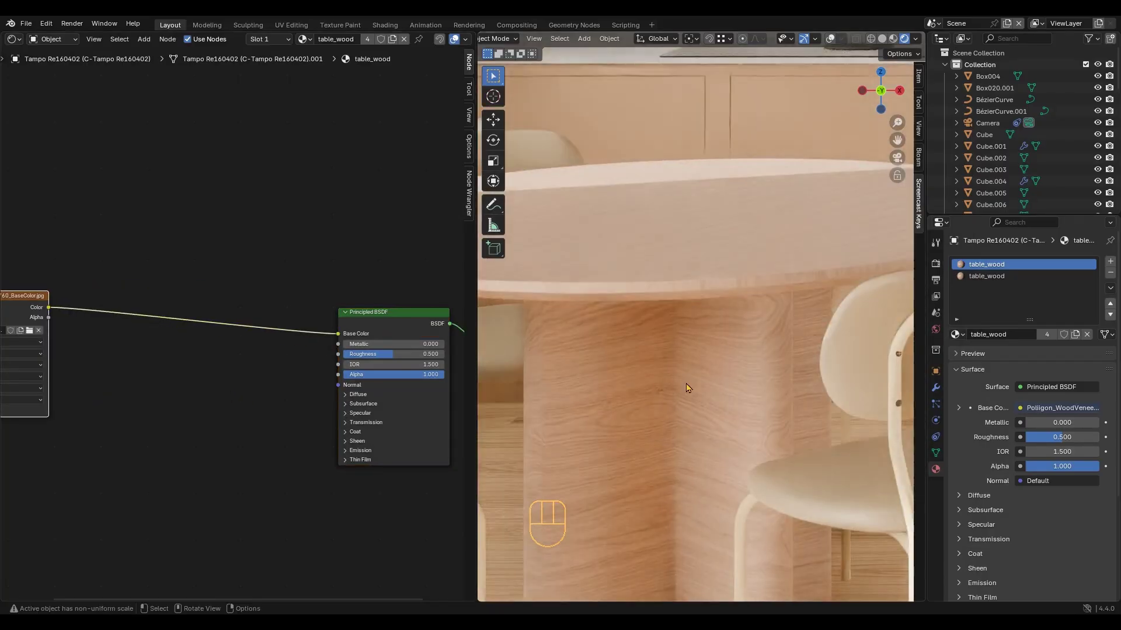
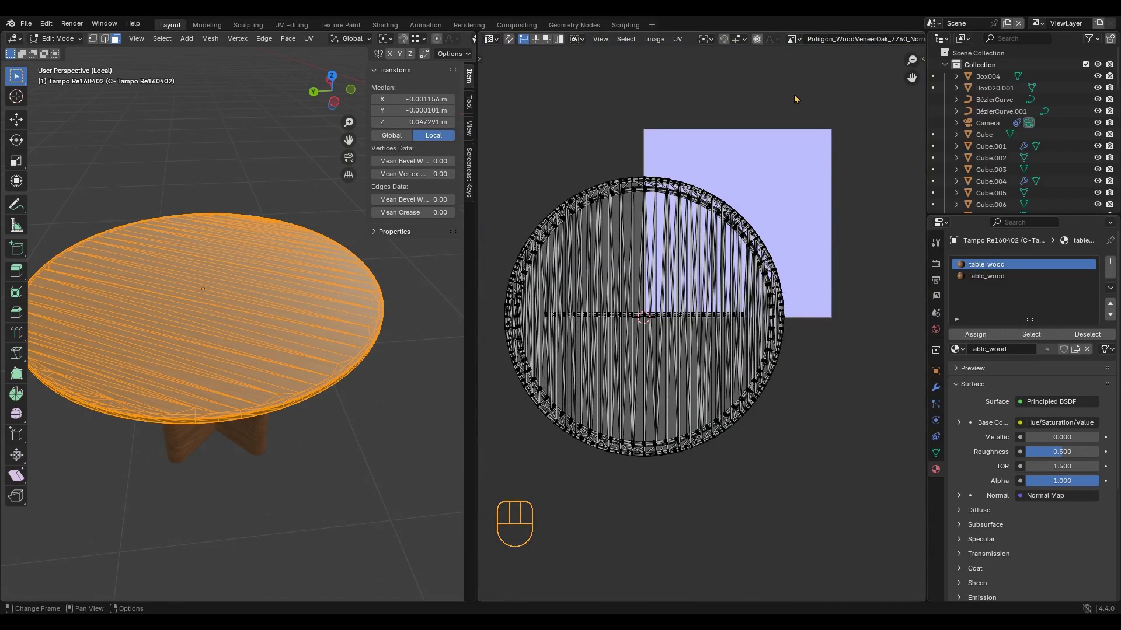
Display the oak veneer image behind the tabletop's UV islands in the UV Editor.
click(709, 44)
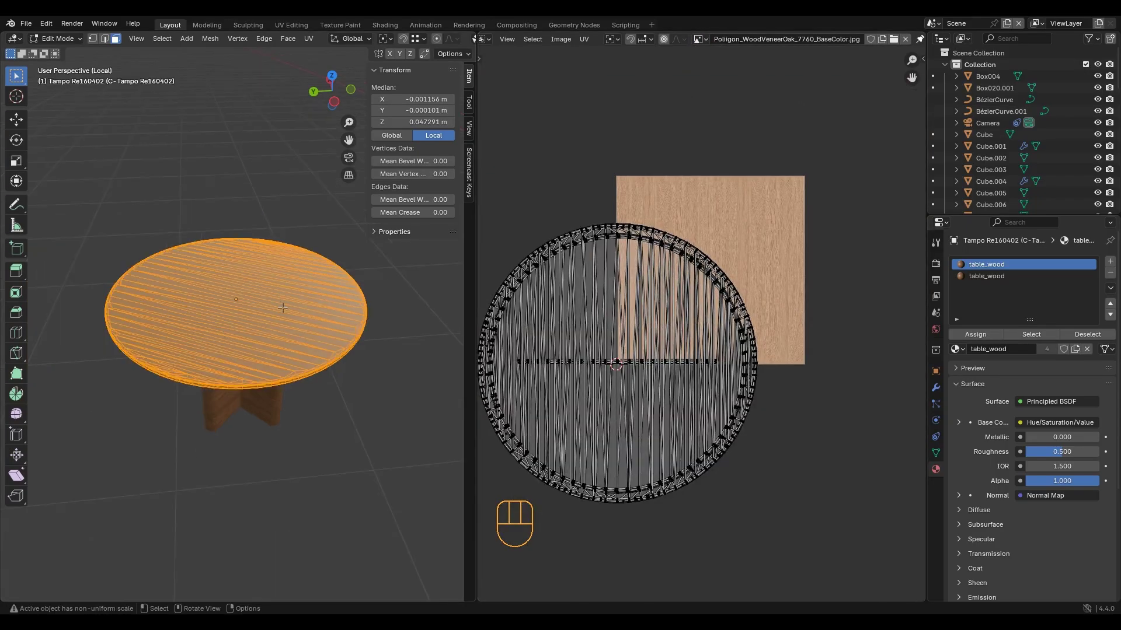
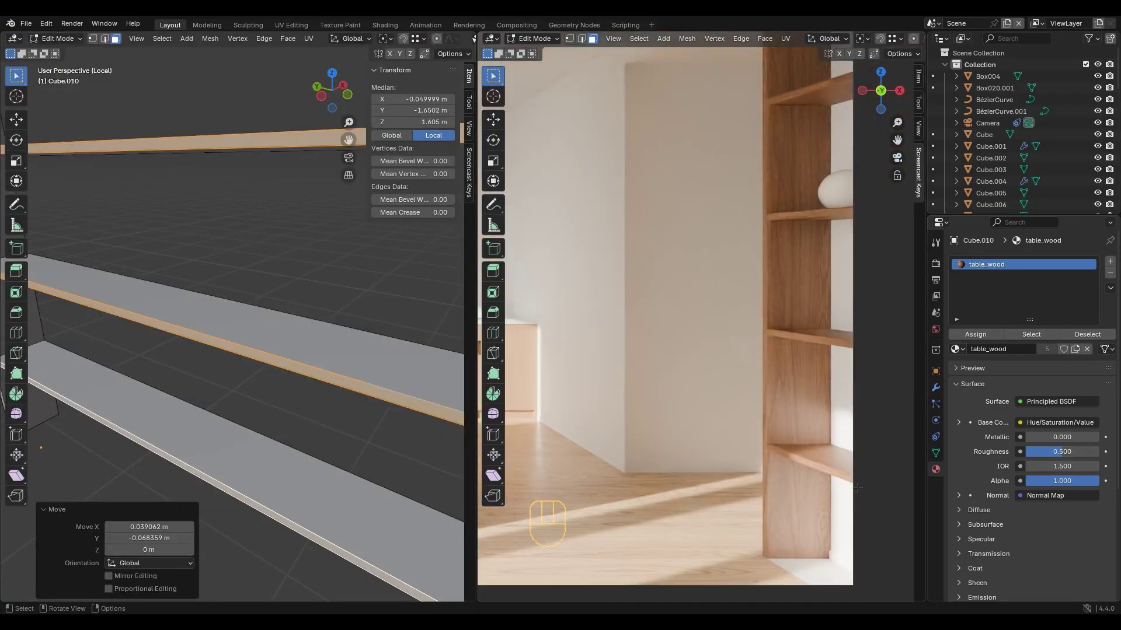
Select the wall shelf Cube.010 so it can take the table_wood material.
click(49, 145)
Route table_wood roughness through an RGB Curves node, leave Edit Mode and reframe the room.
double_click(279, 311)
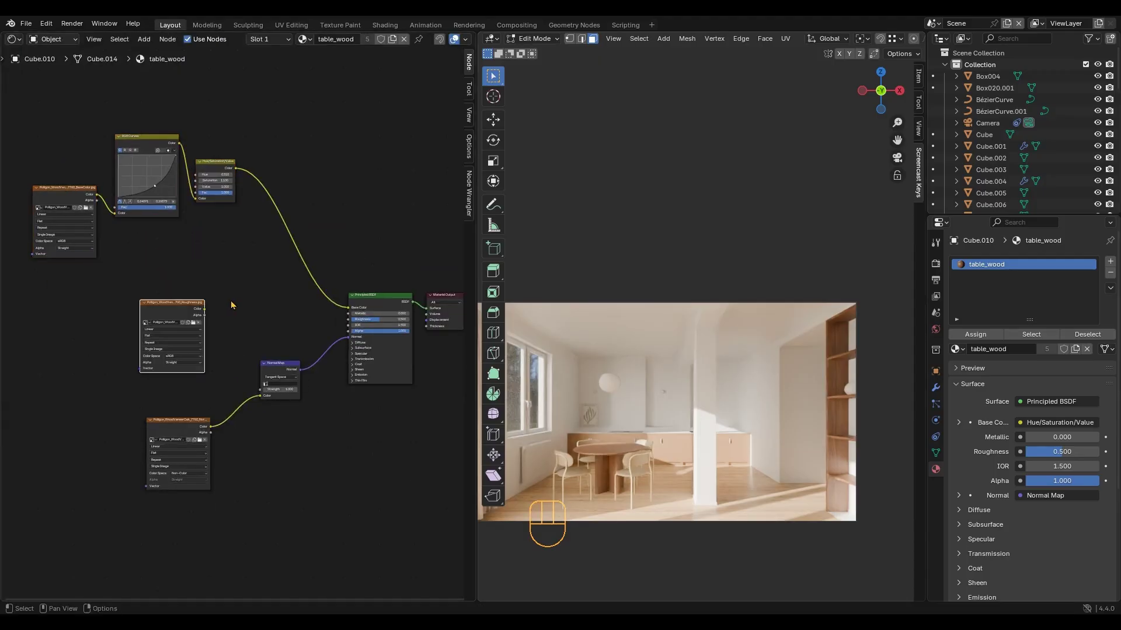
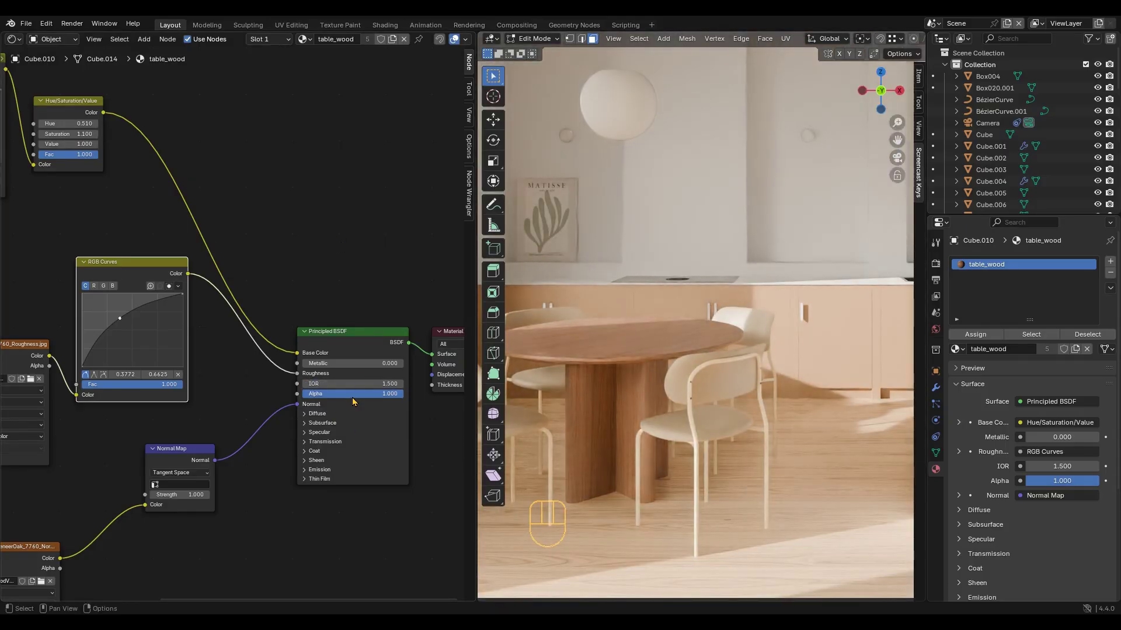
middle_click(653, 456)
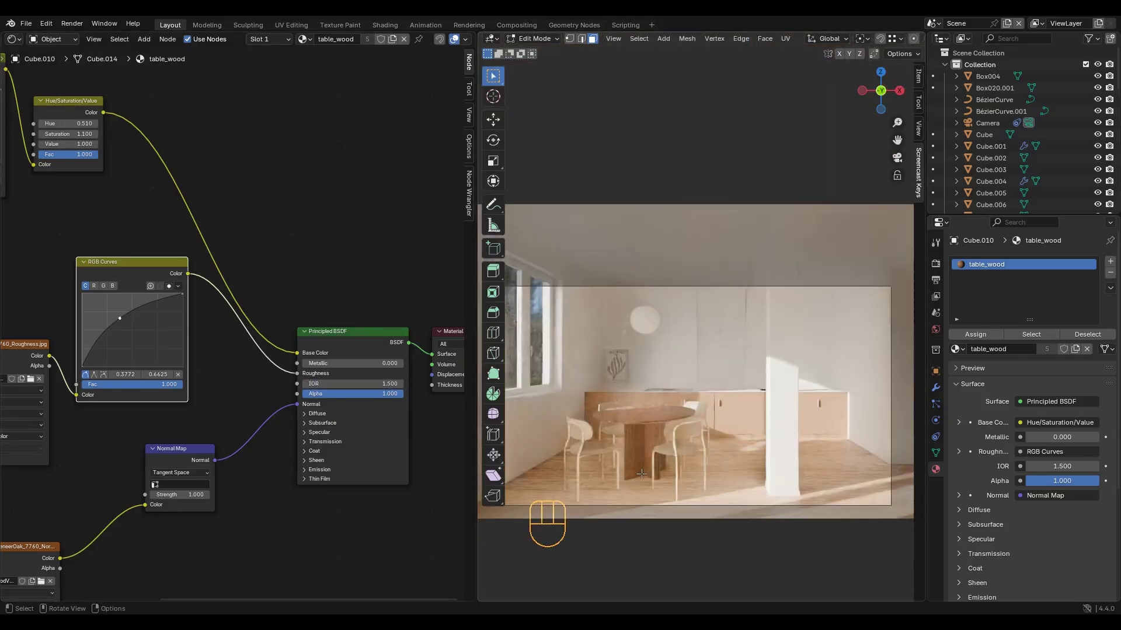
double_click(66, 45)
key(KP_Divide)
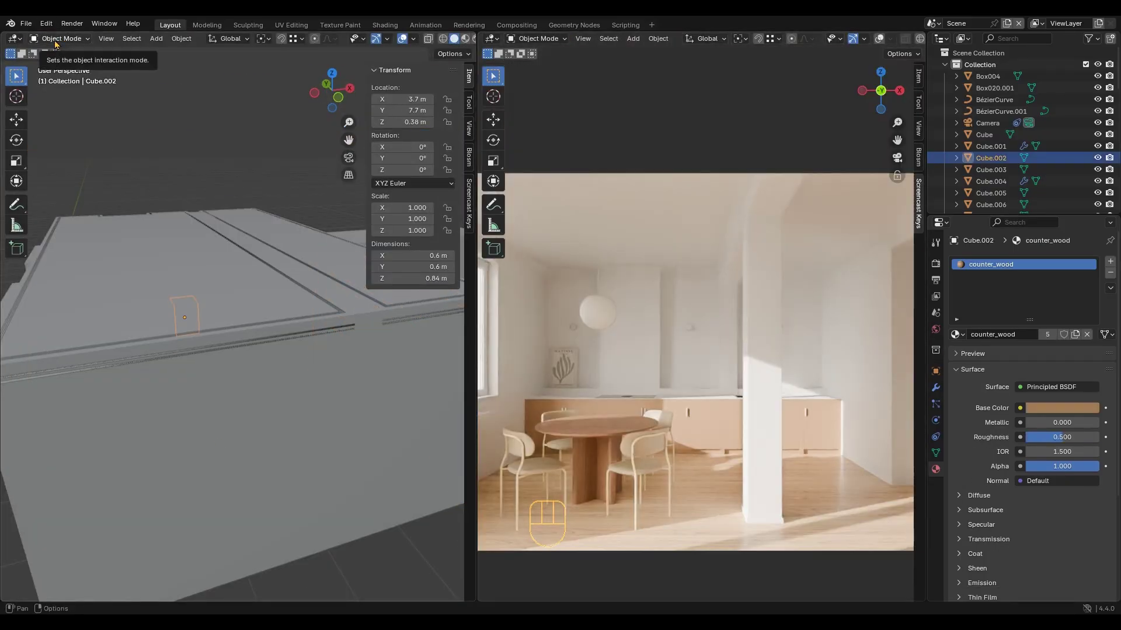
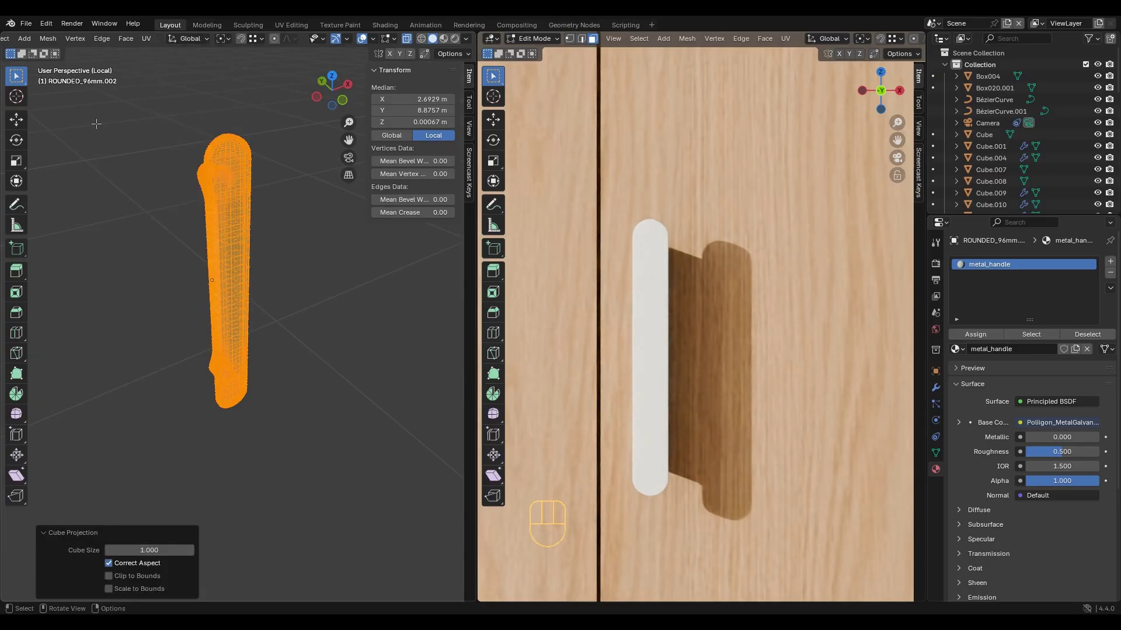
Select the handle geometry for metal_handle and raise its Metallic value to 1.
drag(66, 49, 69, 58)
drag(21, 44, 70, 136)
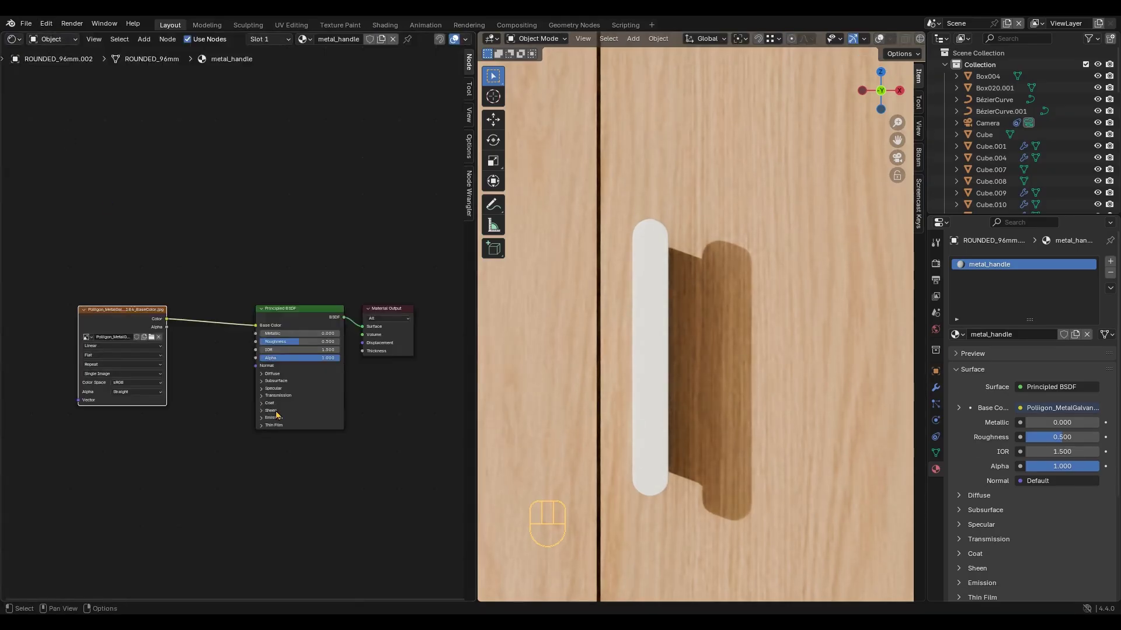
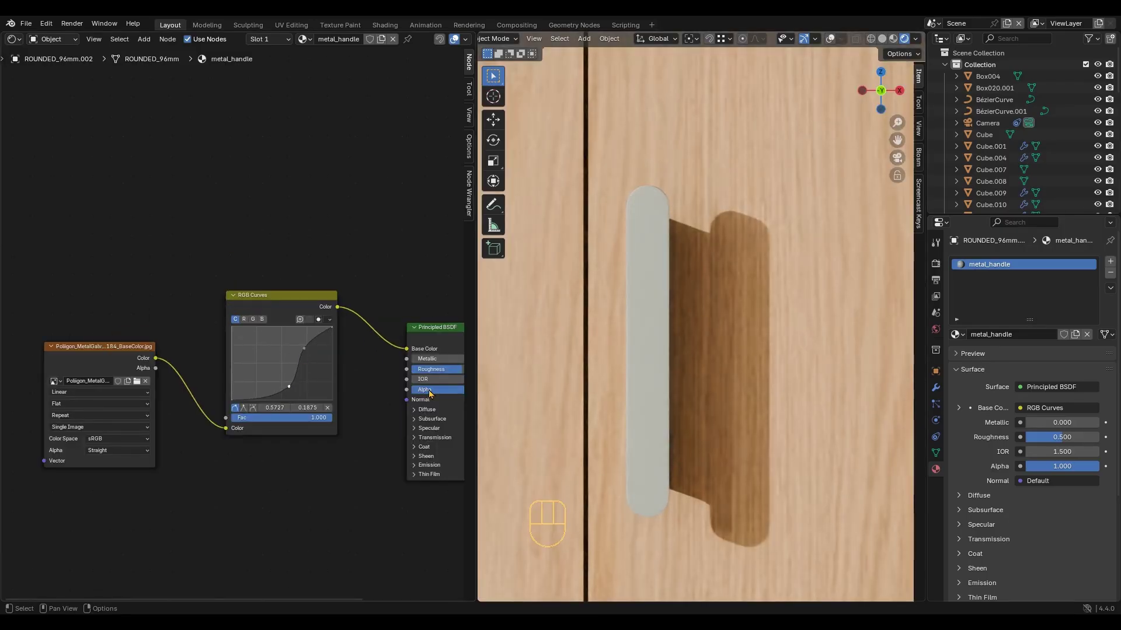
middle_click(683, 430)
click(373, 332)
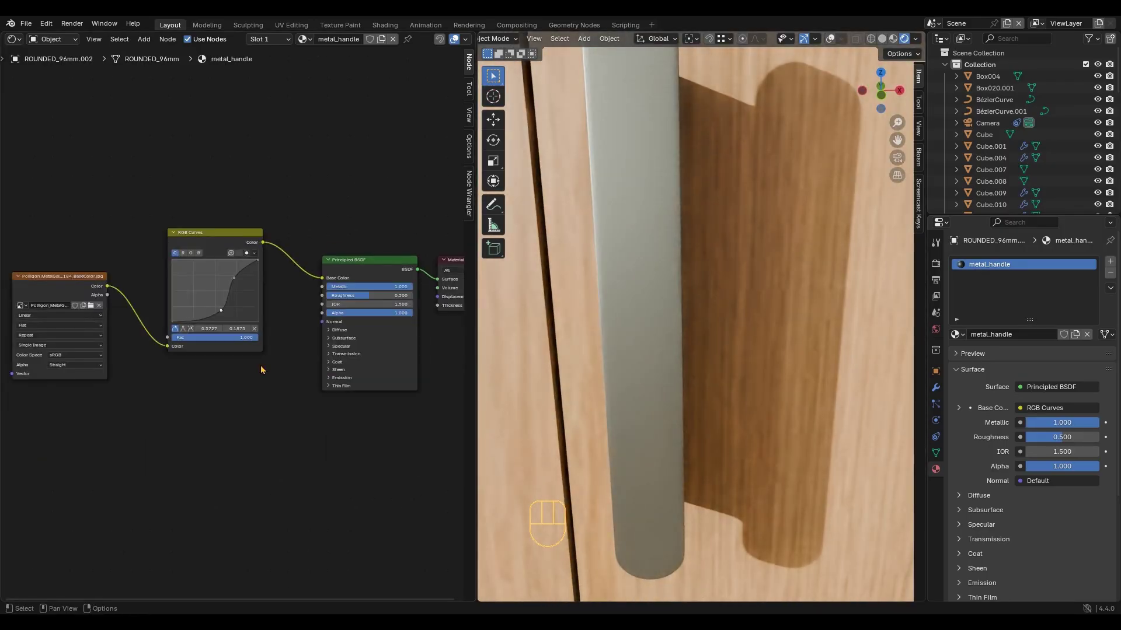
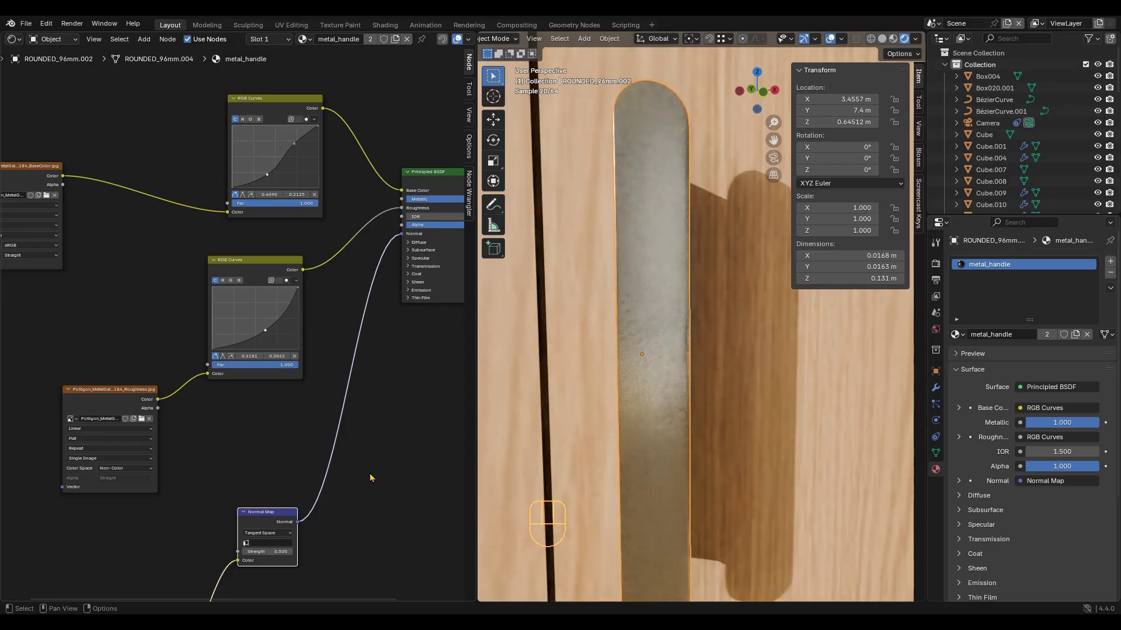
Frame the full metal_handle node tree with its roughness curve and normal map.
drag(651, 285, 638, 286)
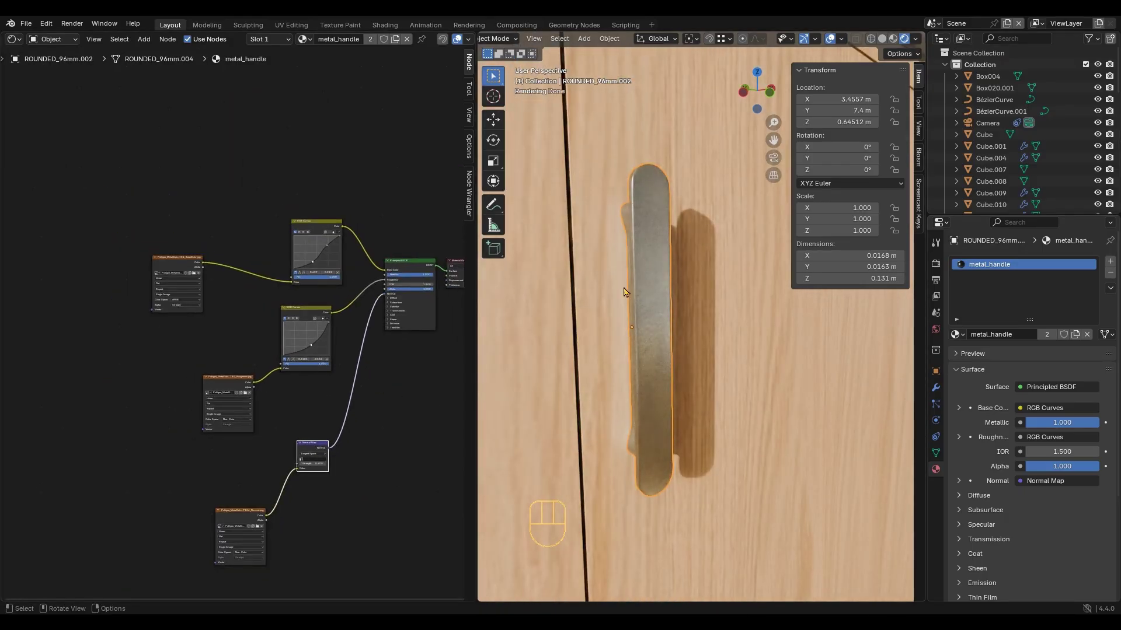
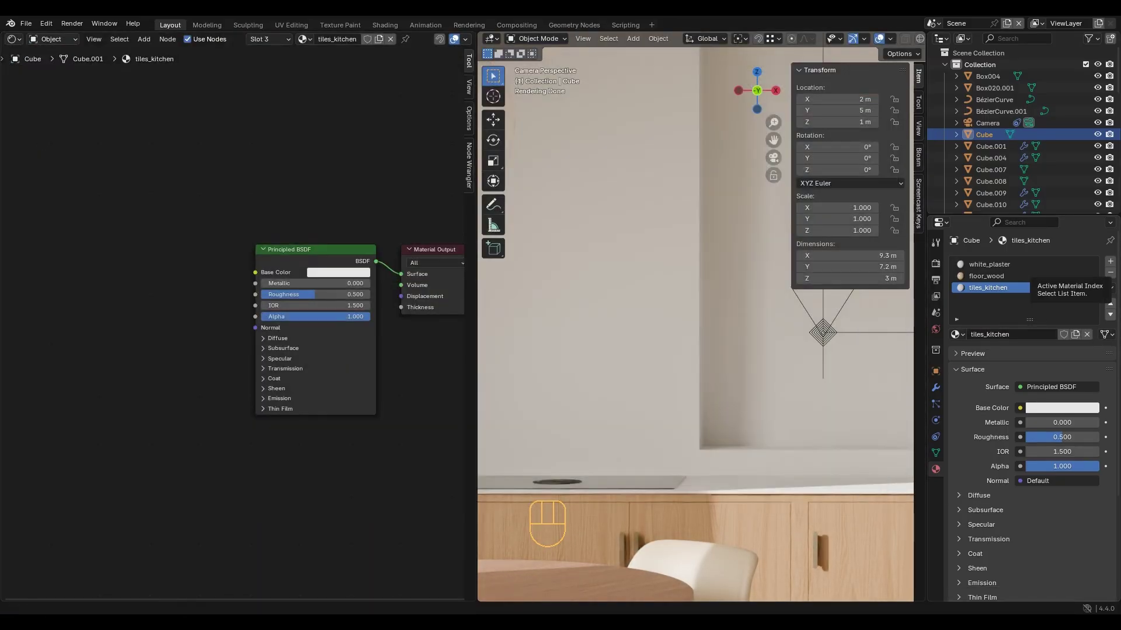
Feed the ceramic-tile BaseColor image into the tiles_kitchen shader's Base Color.
click(142, 267)
drag(221, 287, 392, 324)
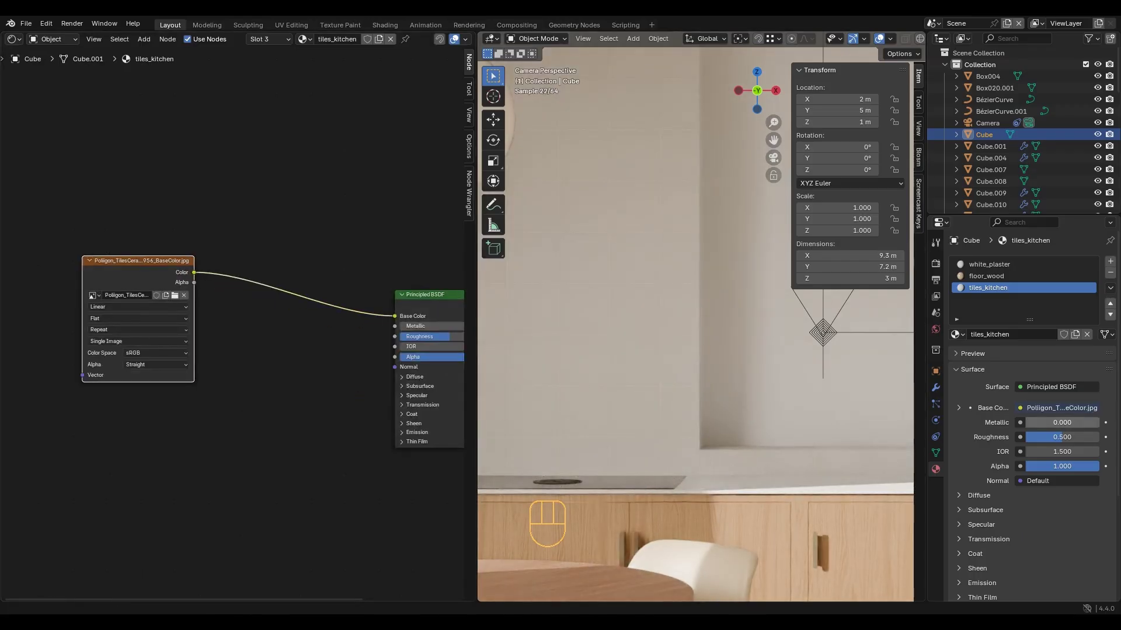
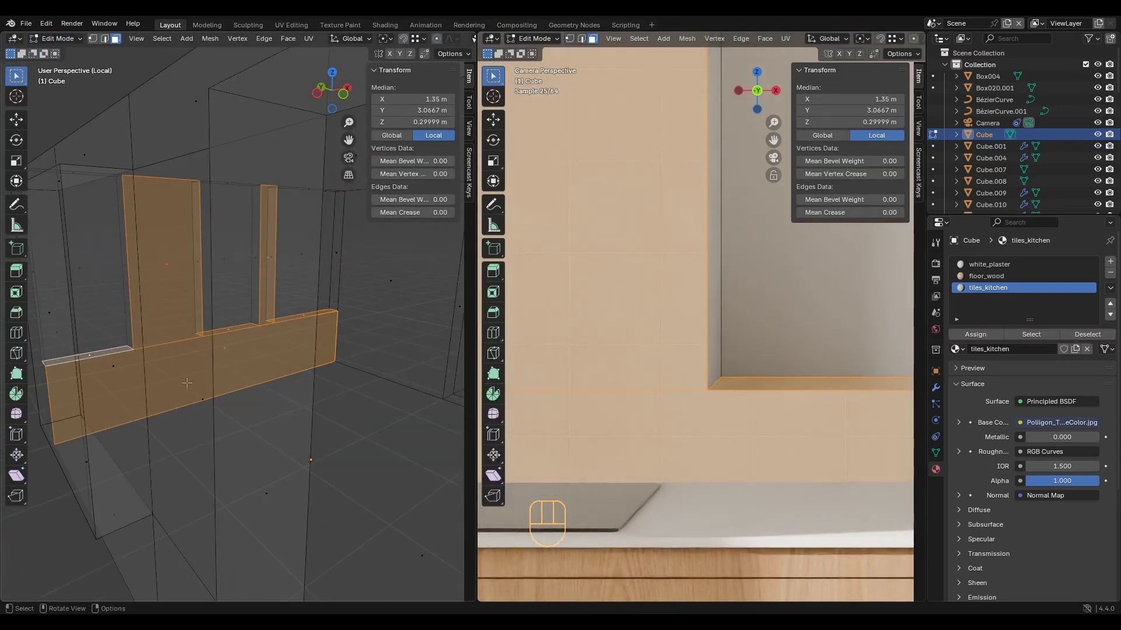
Box-select the tiled backsplash faces to rework their UV islands.
drag(20, 43, 68, 96)
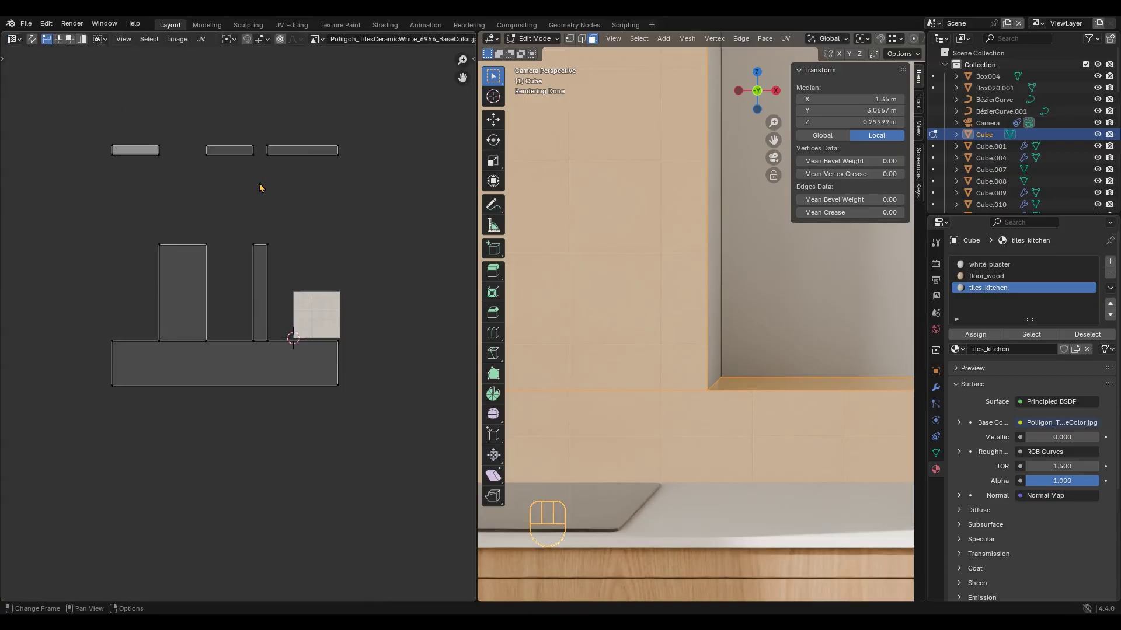
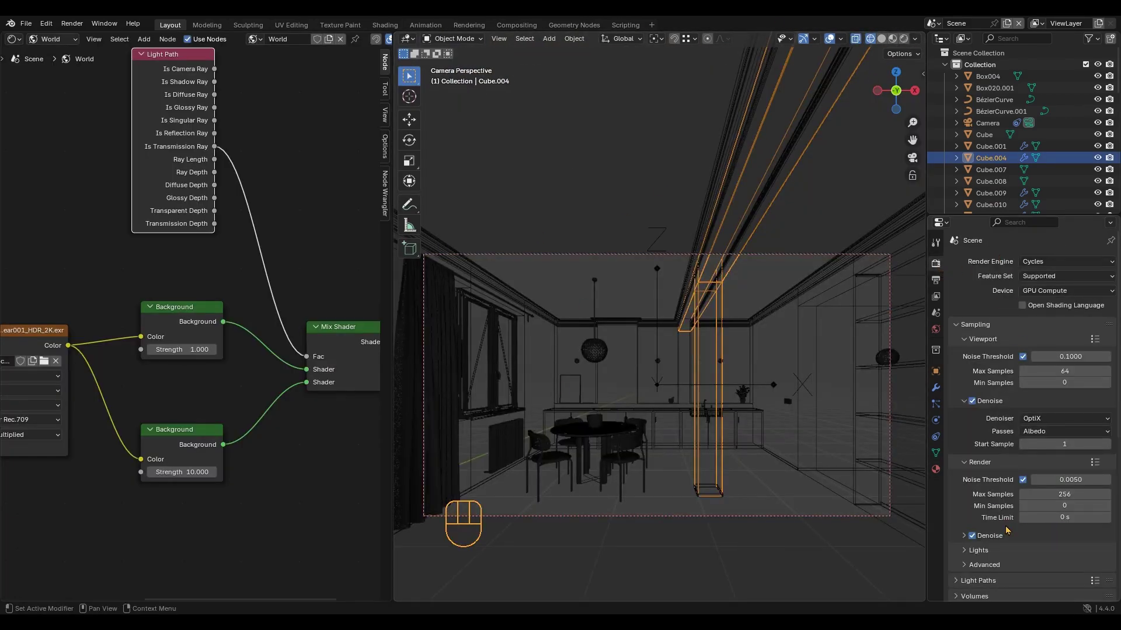
Show the Output settings confirming 1920×1080 at 100% with PNG RGBA output.
click(939, 288)
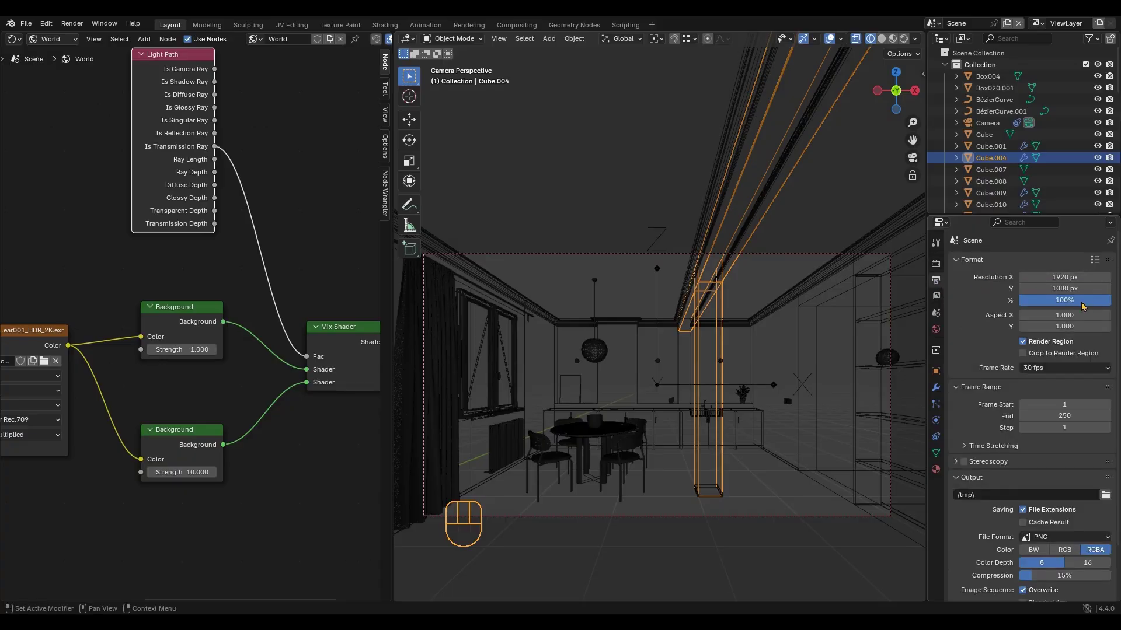
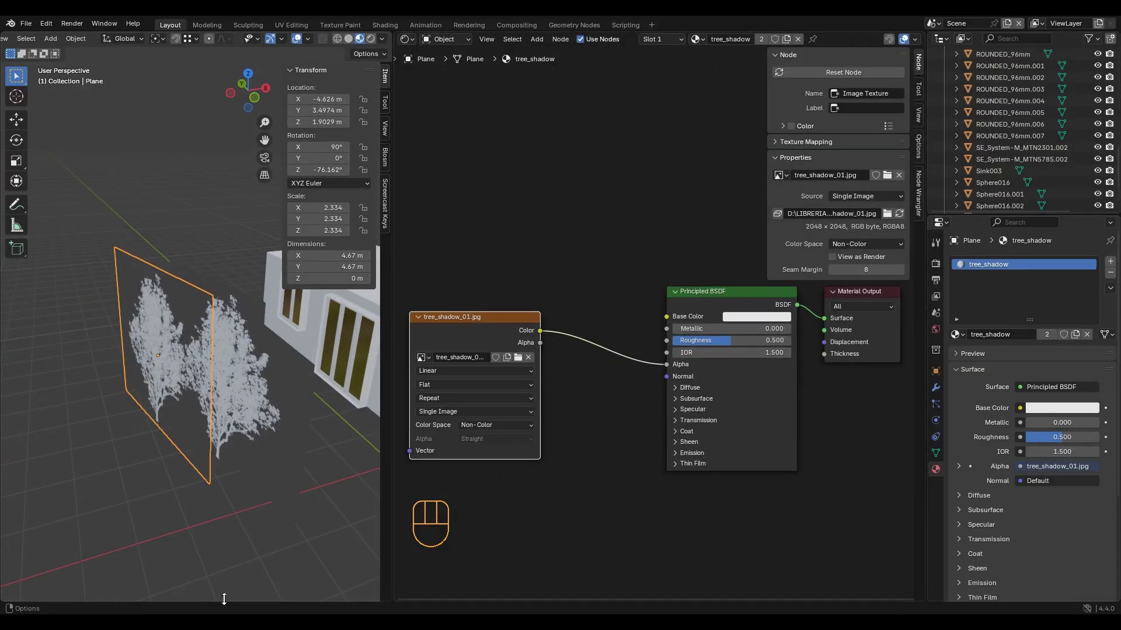
Duplicate the tree_shadow plane as Plane.001 and move it along the wall, undoing stray deletes.
middle_click(230, 435)
click(411, 48)
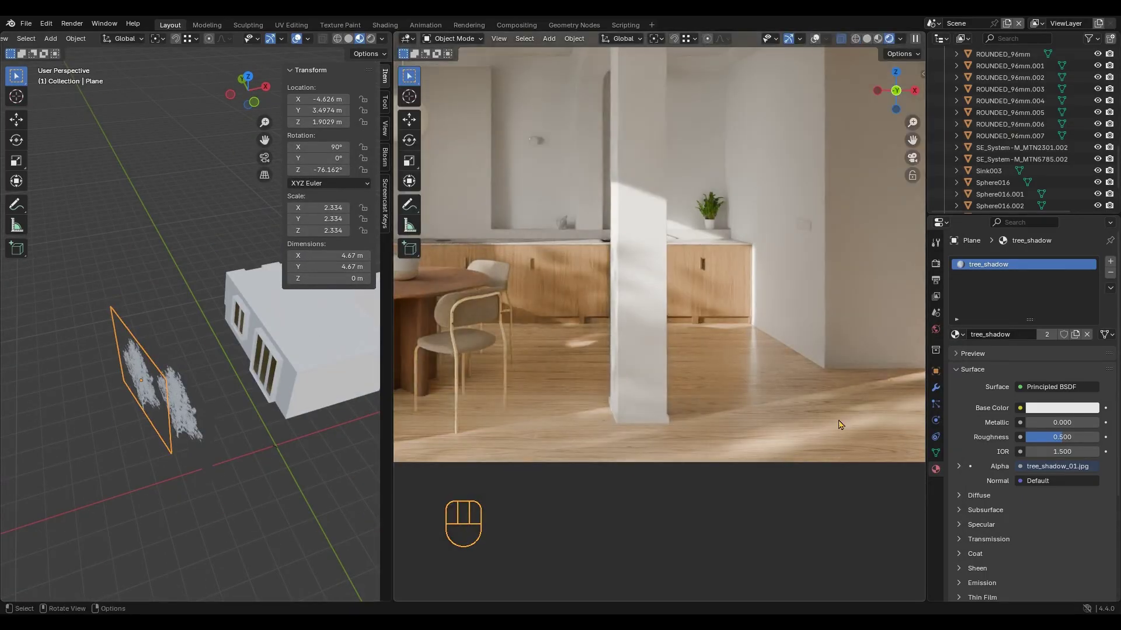
click(179, 432)
key(Delete)
key(Delete)
key(ctrl+z)
key(ctrl+z)
key(ctrl+z)
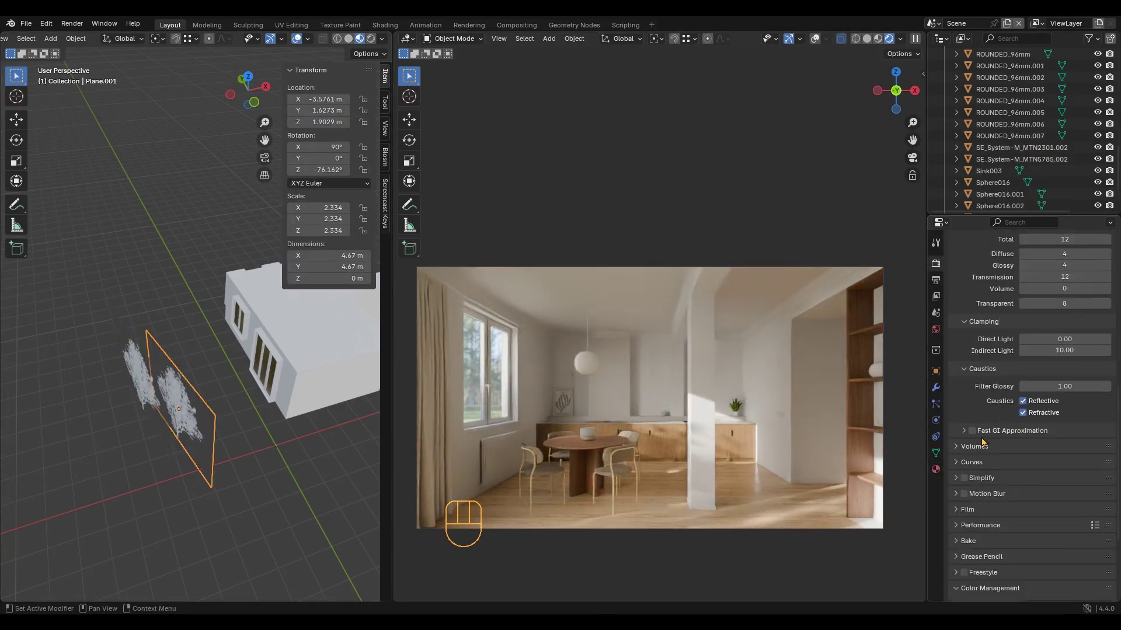